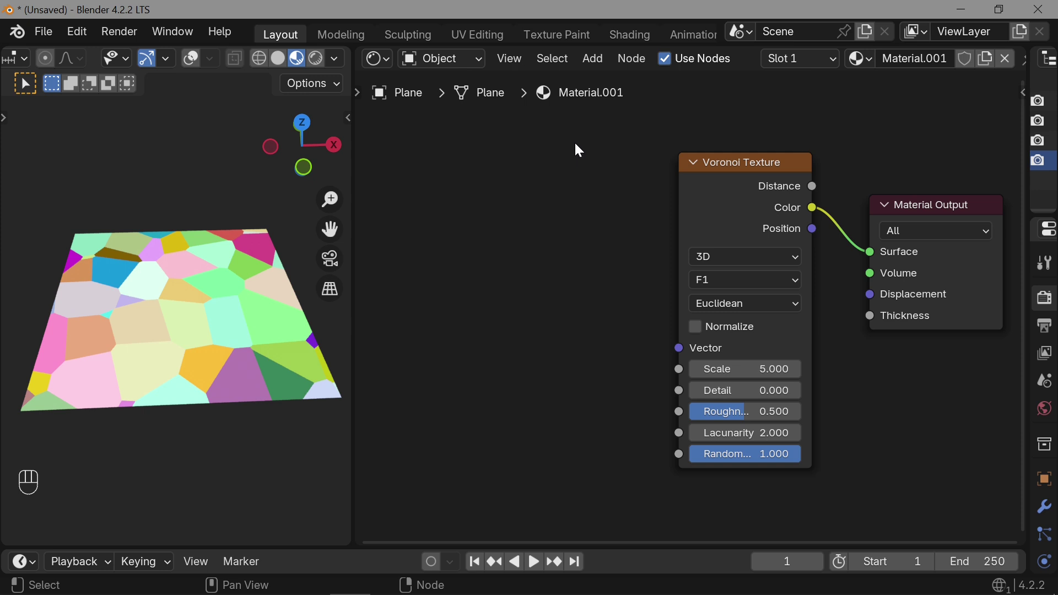
Add a Camera Data node and feed its View Vector into the Voronoi Texture's Vector input.
drag(595, 64, 767, 173)
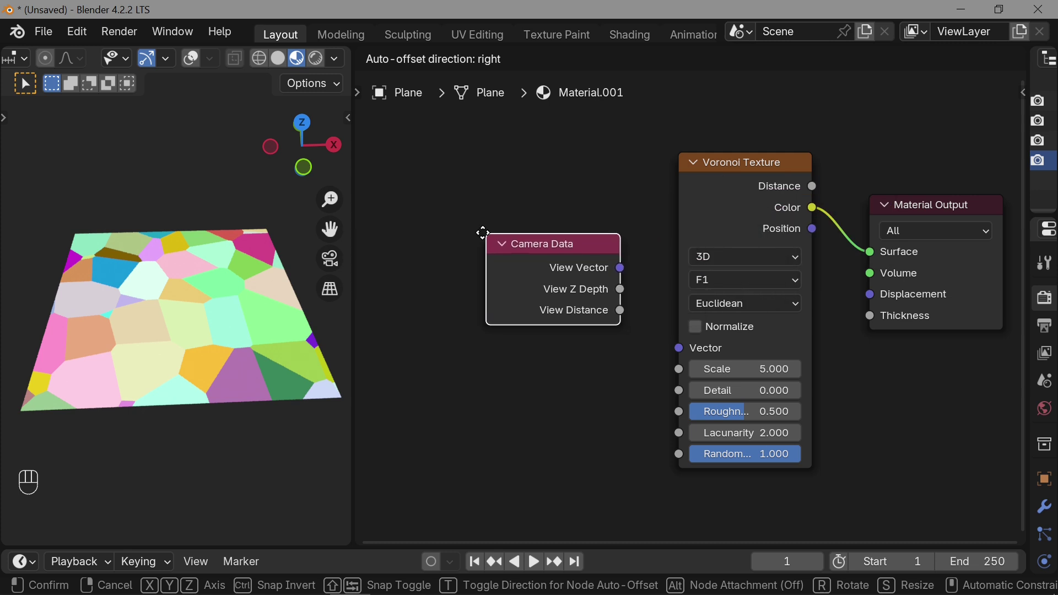
click(476, 237)
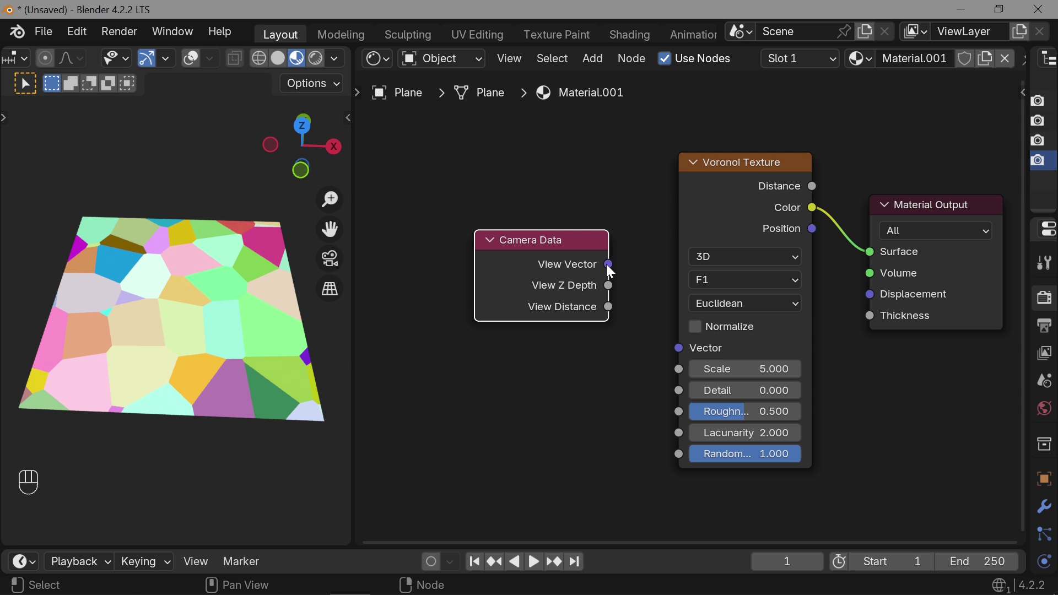
drag(607, 272, 644, 228)
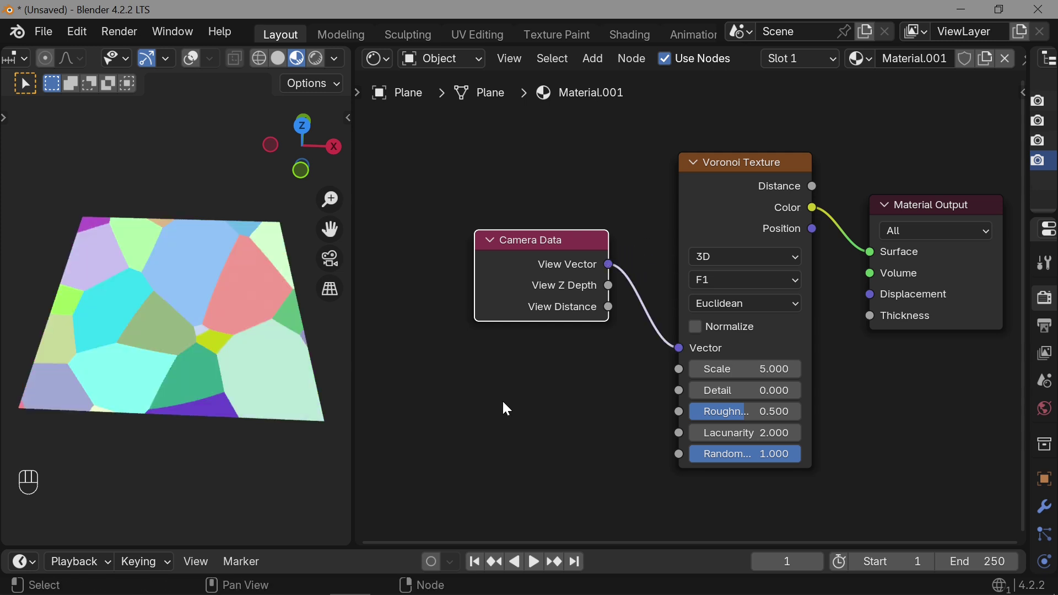
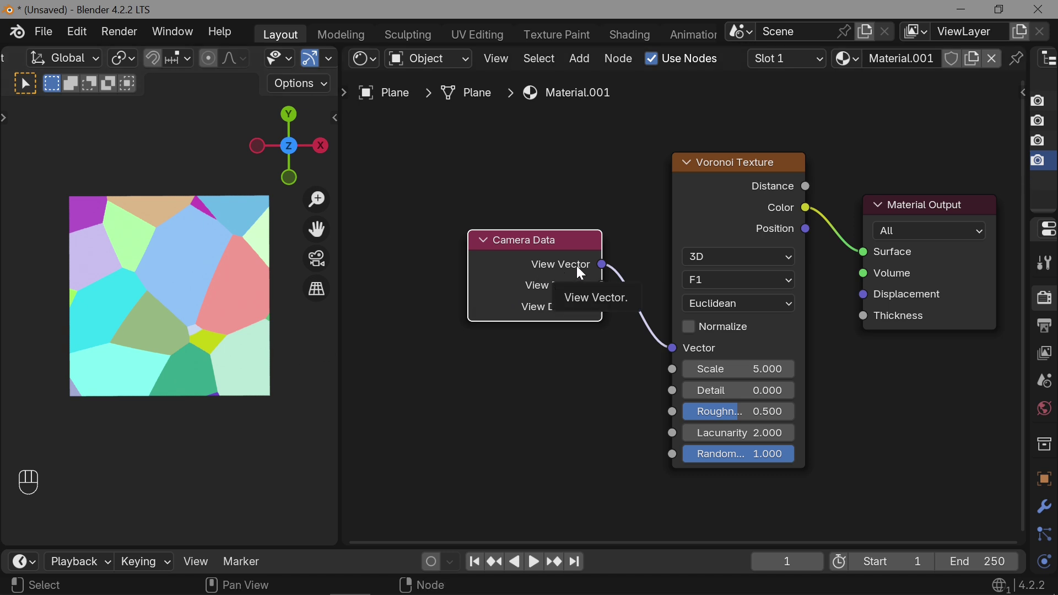
Link a Texture Coordinate node's Window output to the Voronoi Vector, then start a new General file.
drag(584, 63, 644, 403)
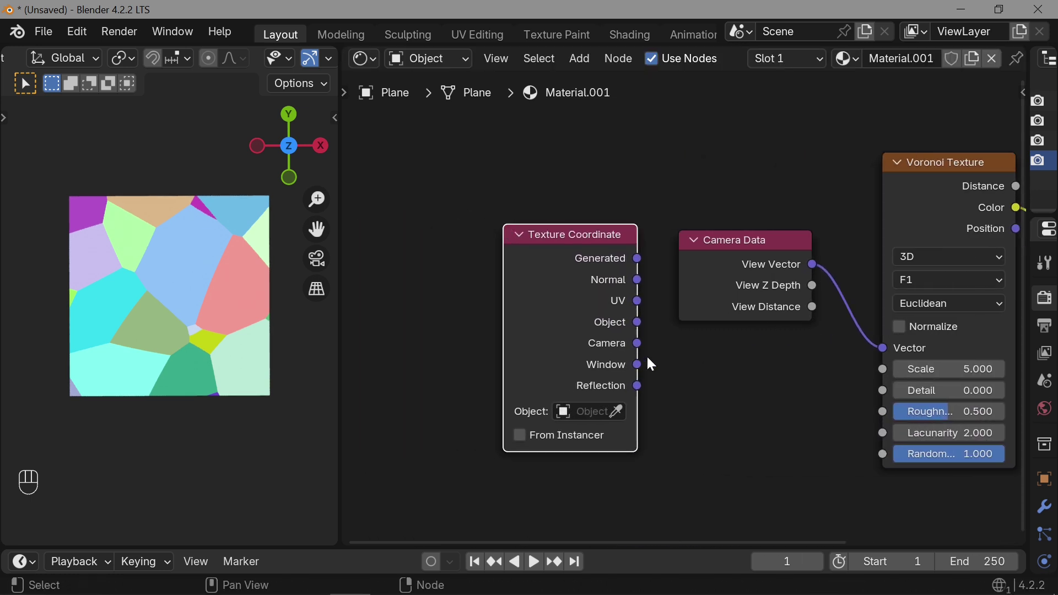
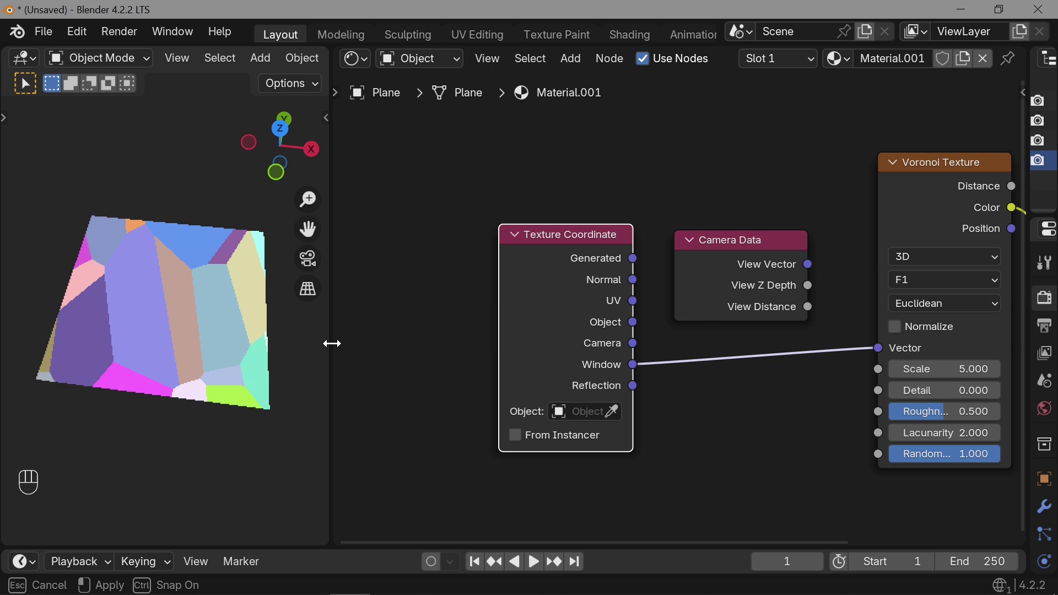
right_click(584, 244)
drag(818, 268, 866, 278)
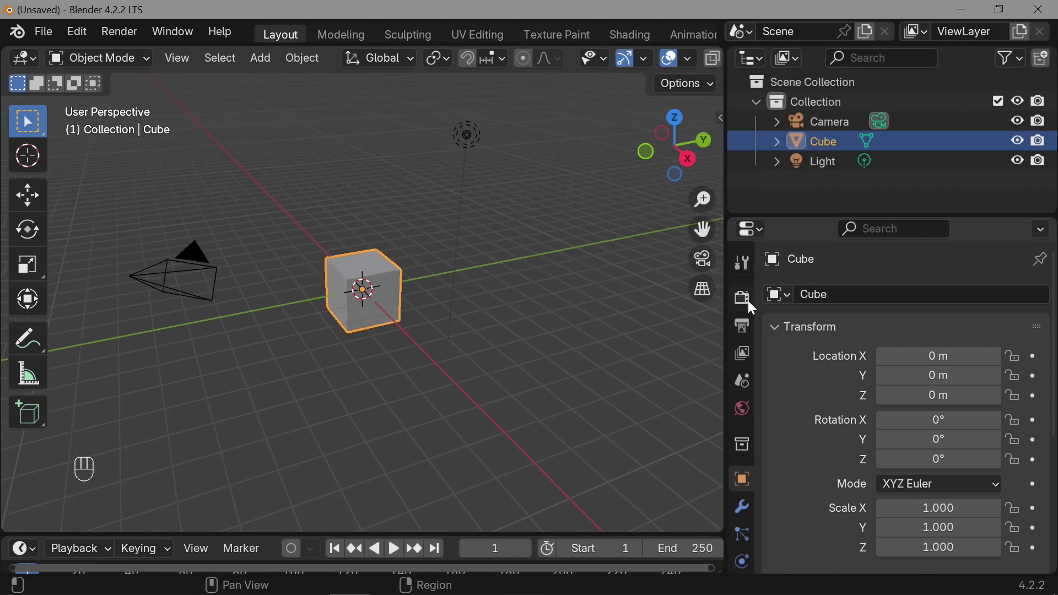
Check the render settings, then widen the 3D viewport over the outliner and properties panels.
click(747, 305)
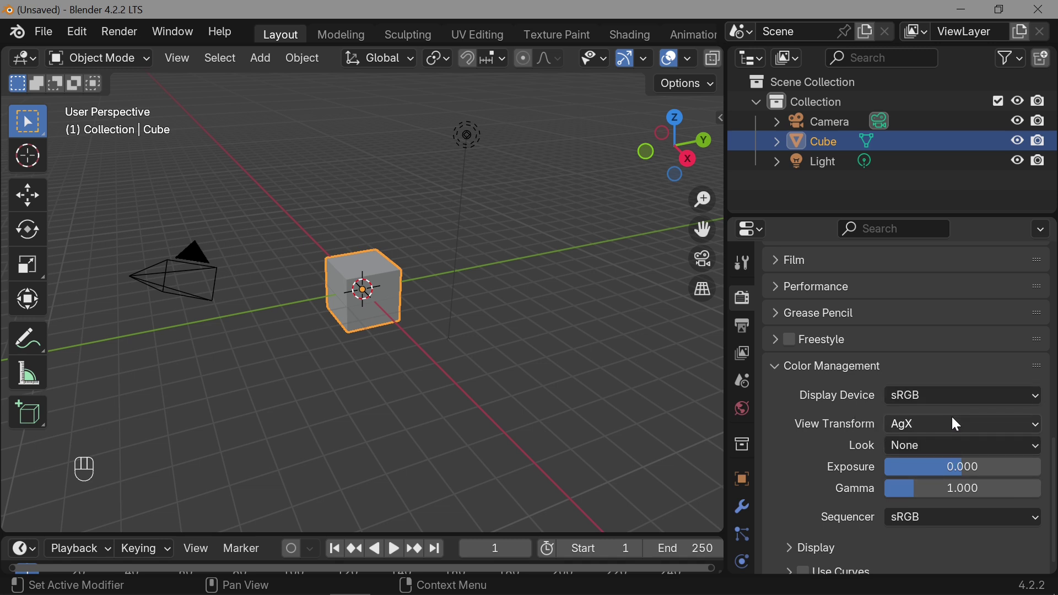
drag(952, 424, 939, 454)
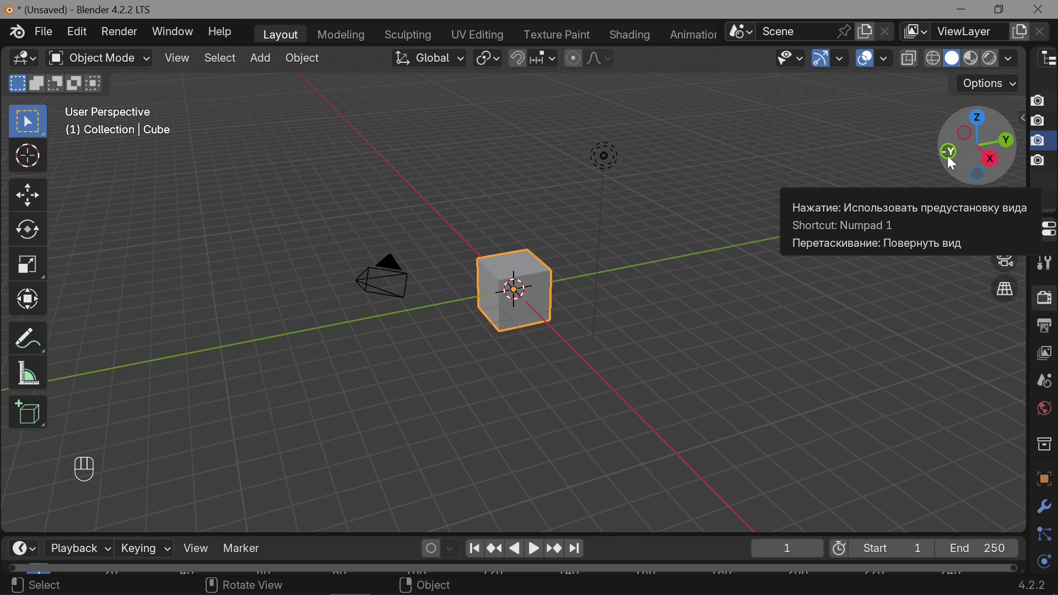
Select the camera and rotate it about 90 degrees to face the cube.
click(948, 162)
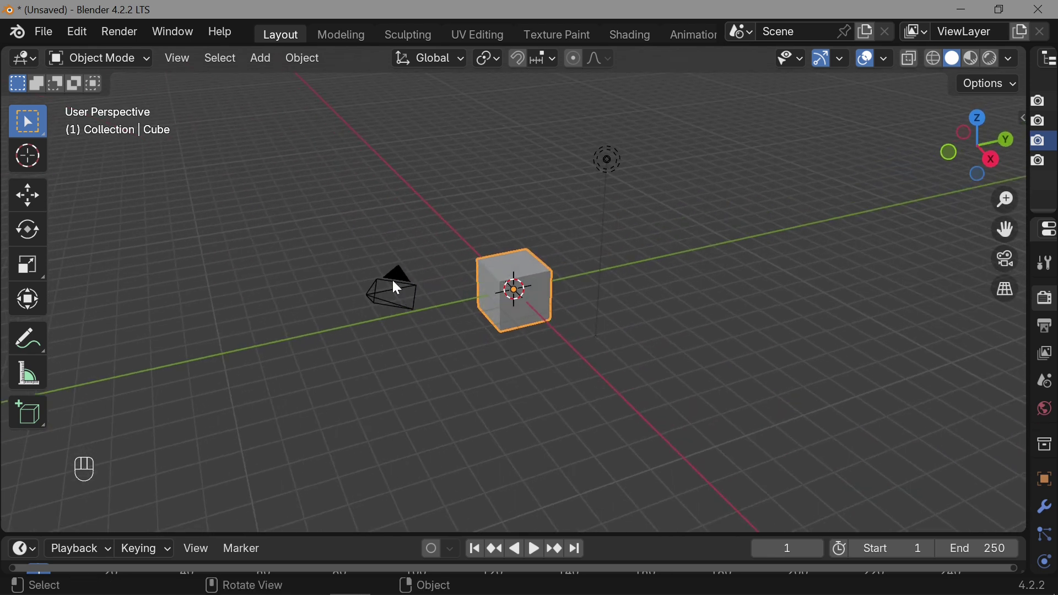
click(399, 285)
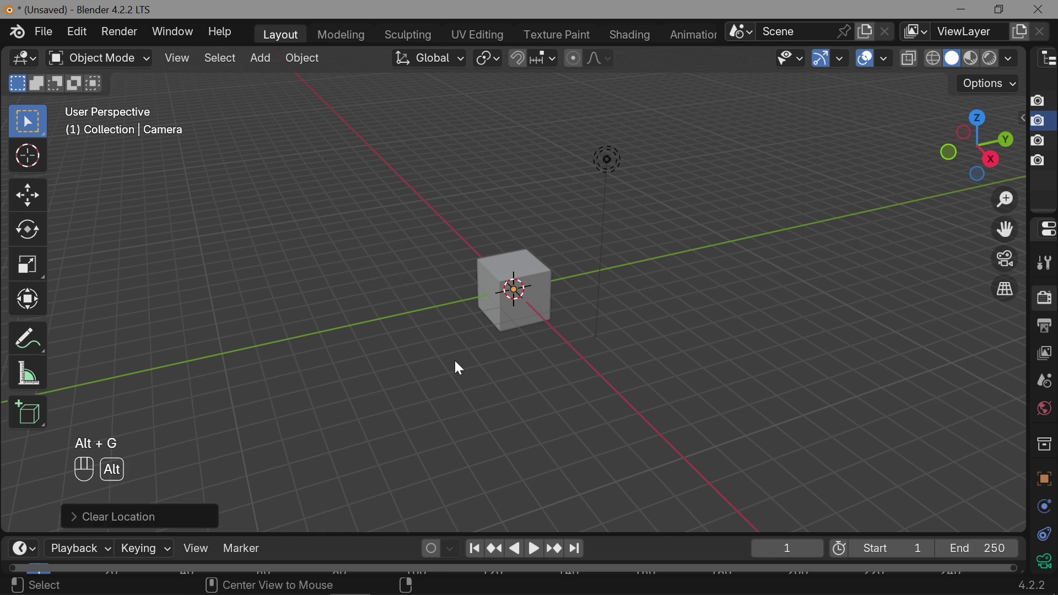
drag(506, 365, 545, 289)
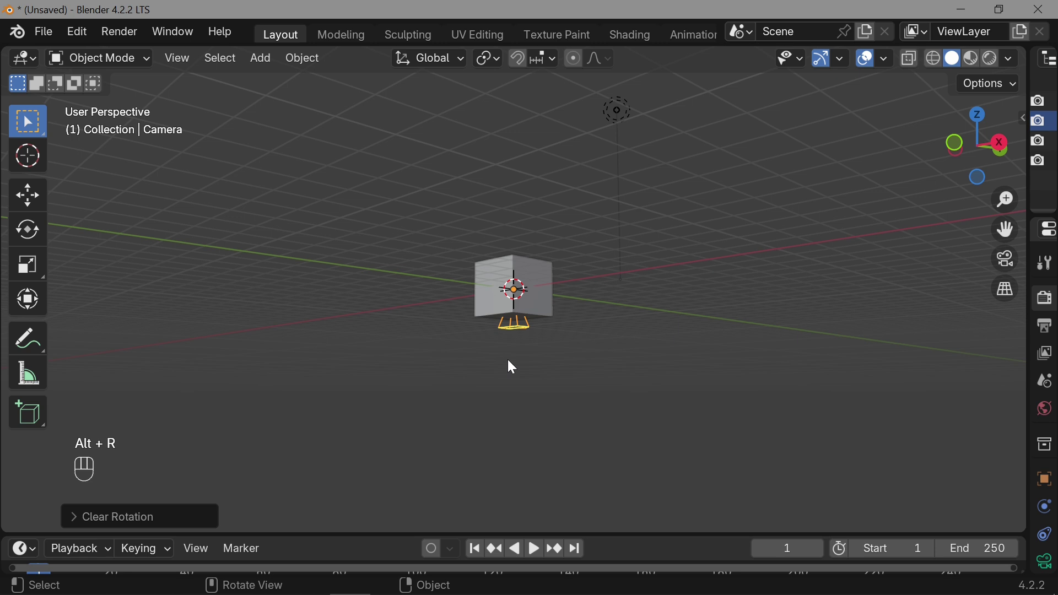
click(33, 194)
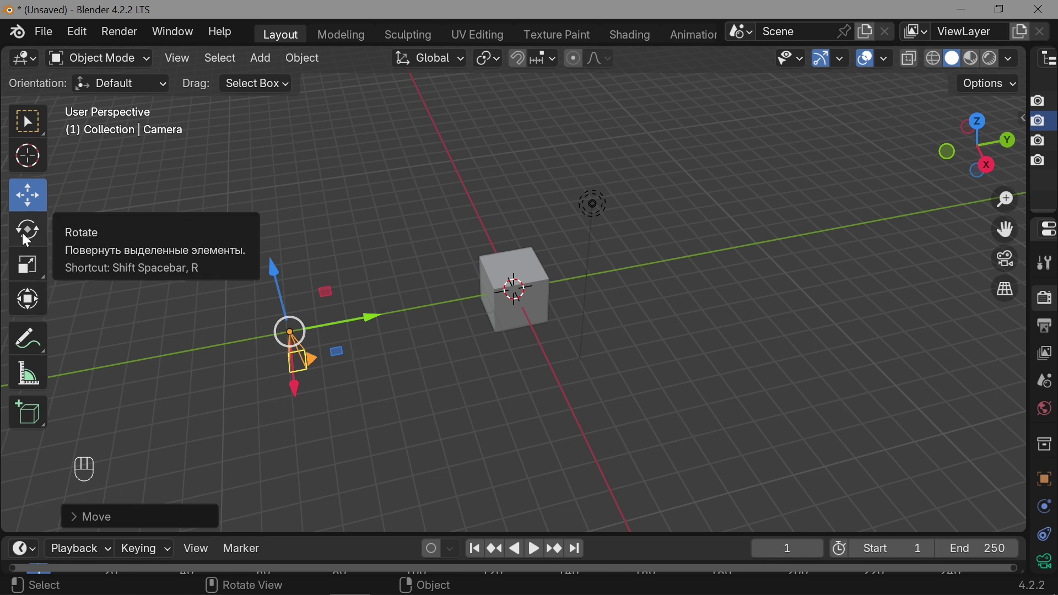
click(28, 236)
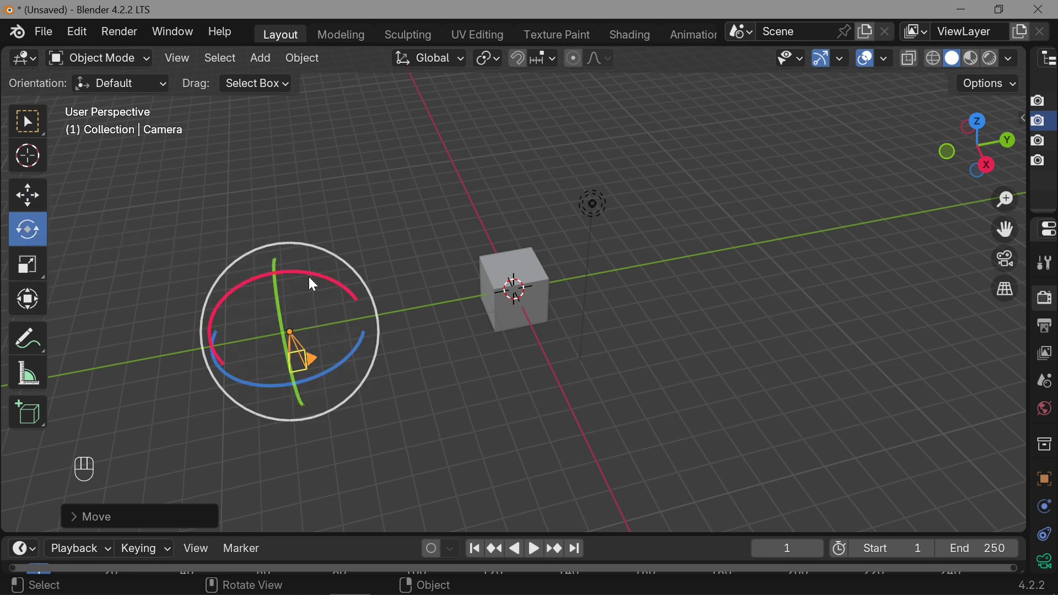
click(315, 278)
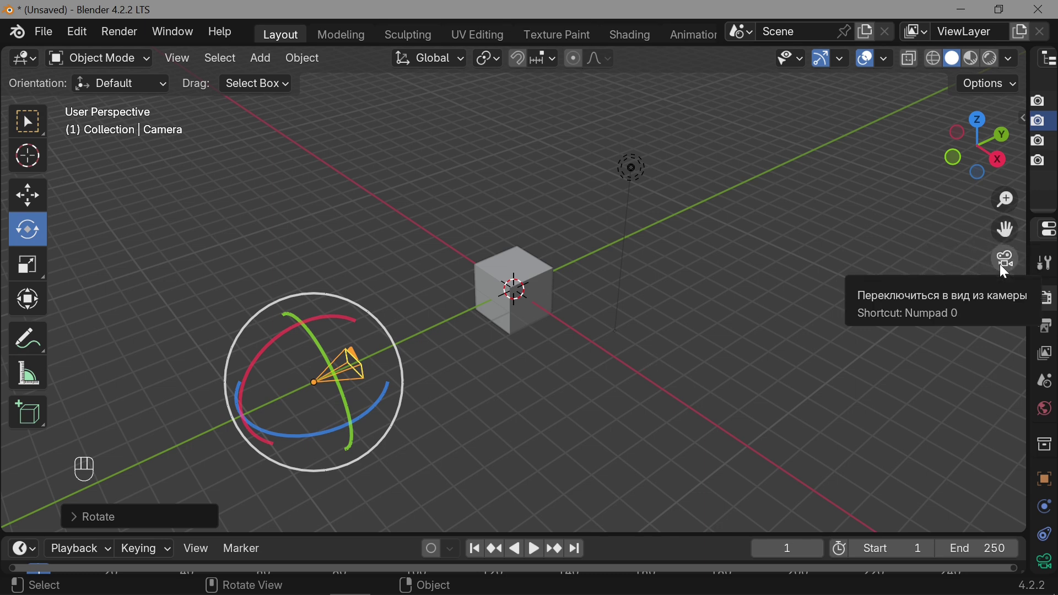
Split the 3D viewport into two views and move the camera nearer the cube.
click(1004, 269)
click(1004, 269)
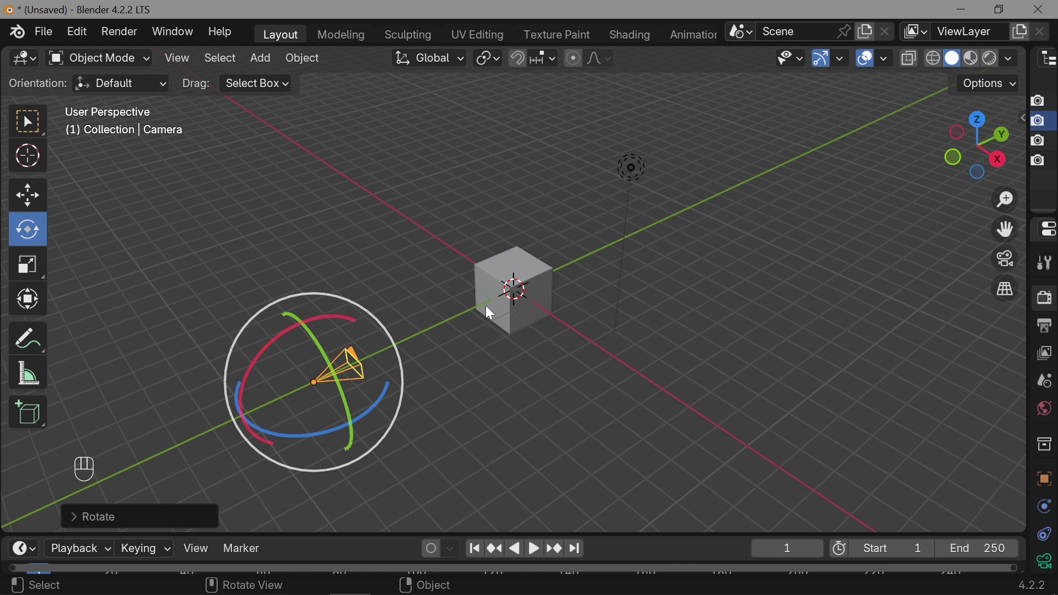
click(35, 196)
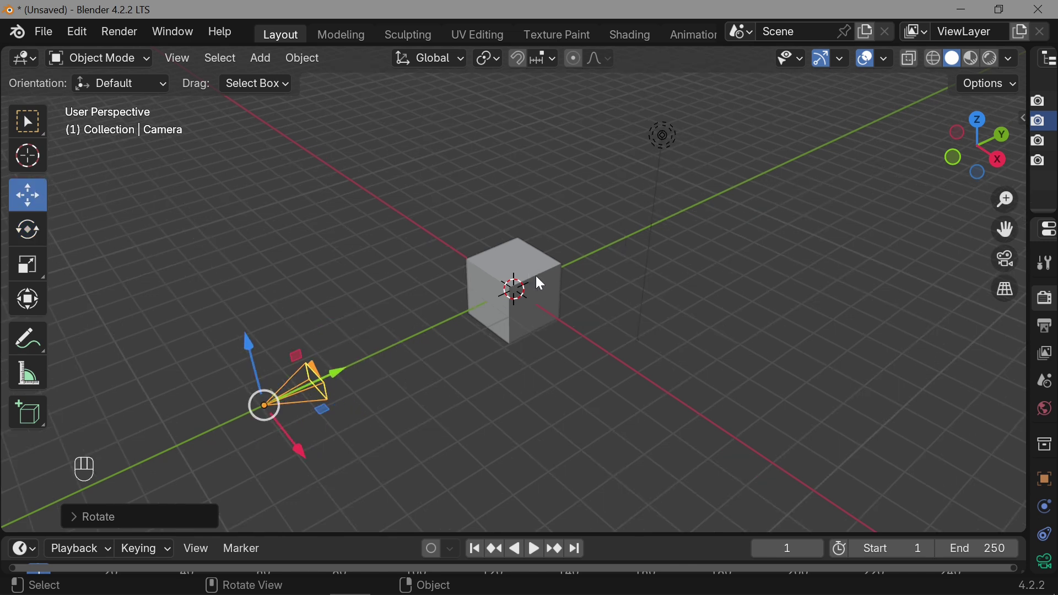
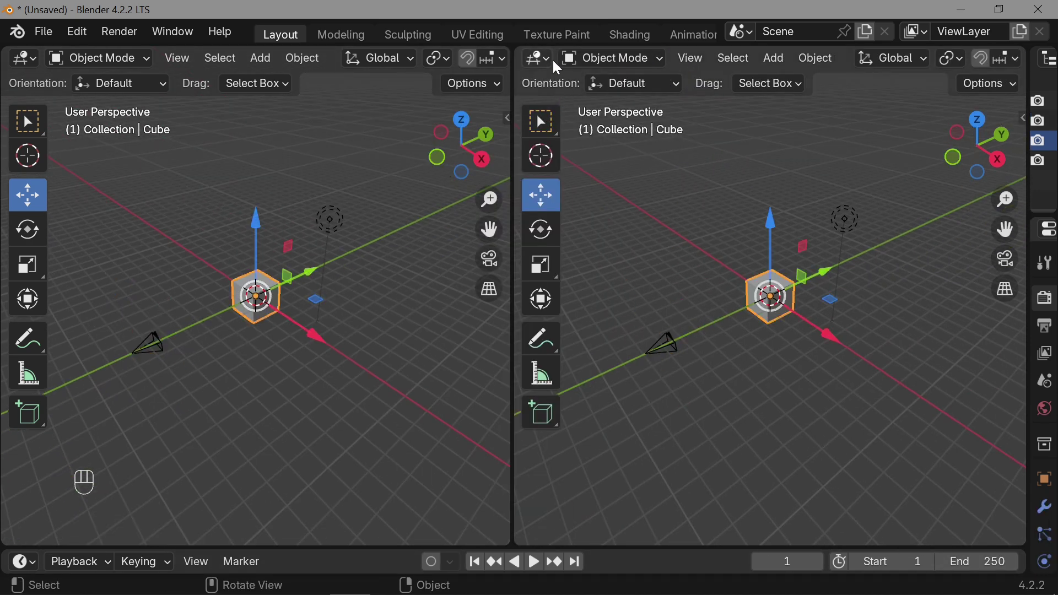
Turn the right-hand view into a Shader Editor showing the cube's Principled BSDF material.
drag(551, 64, 402, 244)
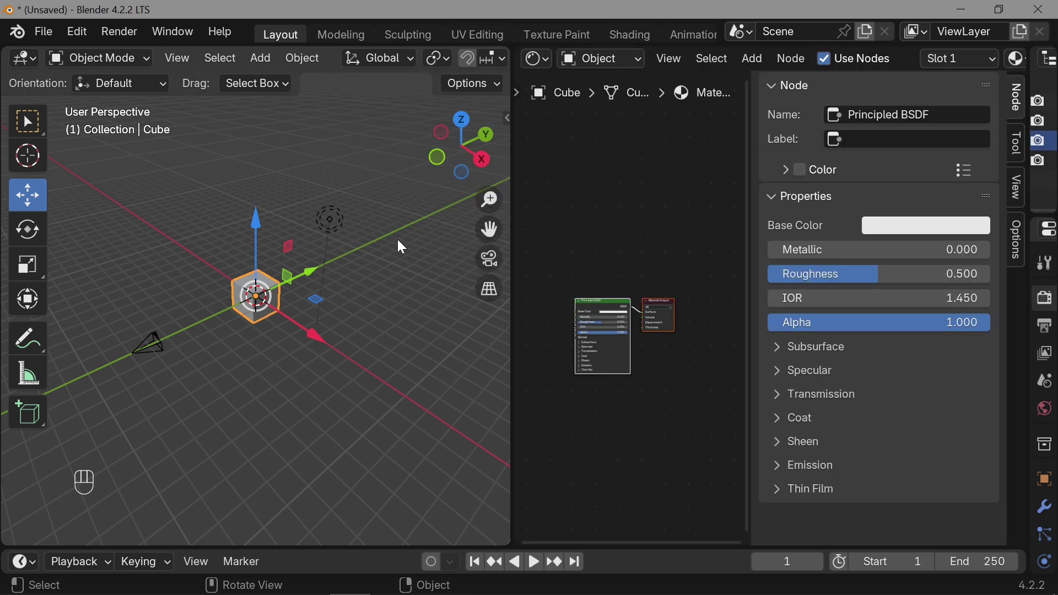
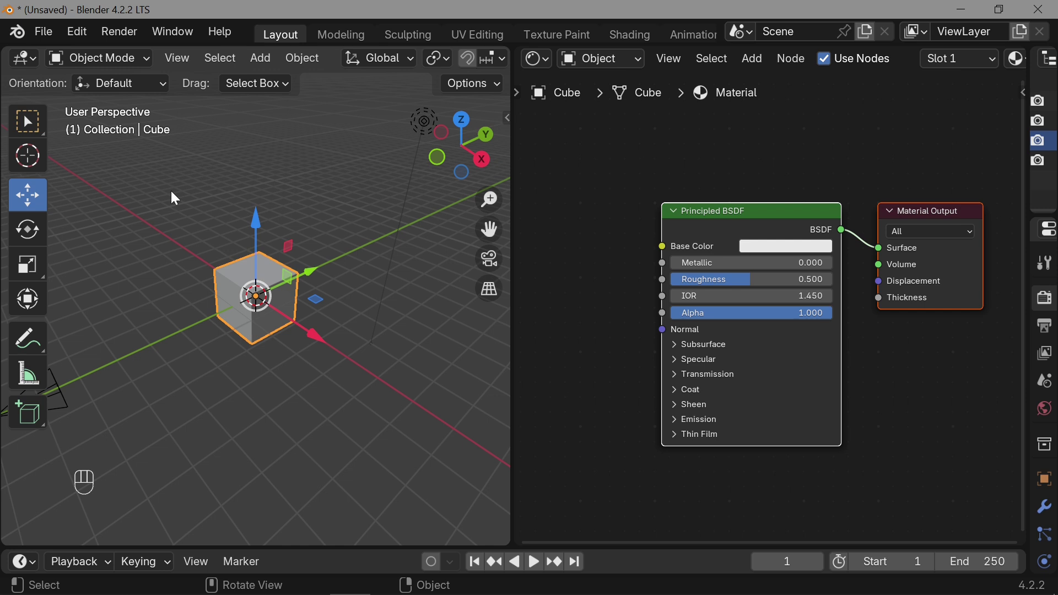
Round the cube into a sphere with Subdivision and a Cast modifier at Factor 1.00, shaded smooth.
key(ctrl+3)
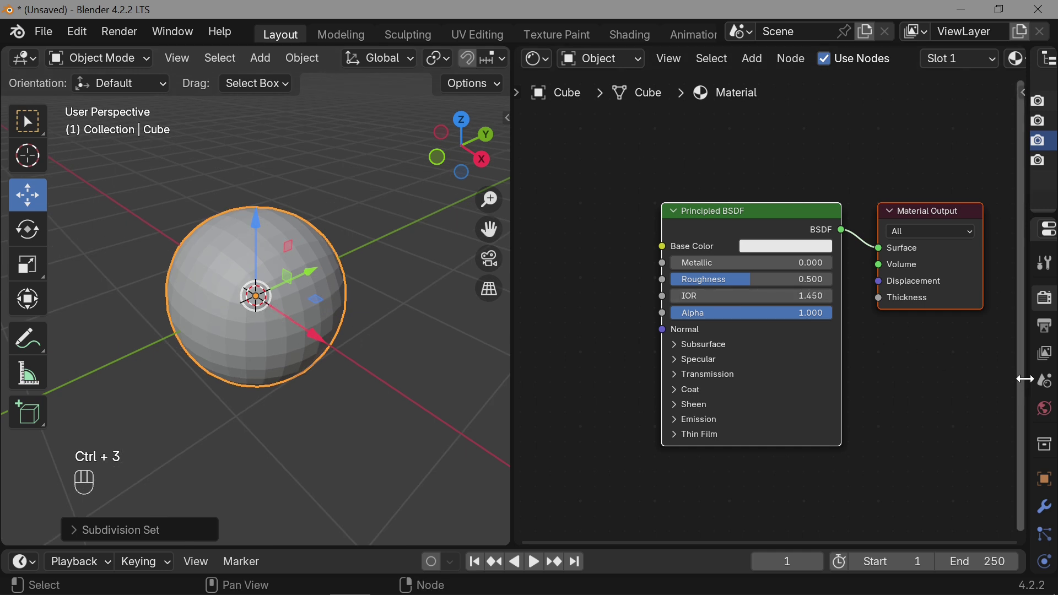
click(751, 512)
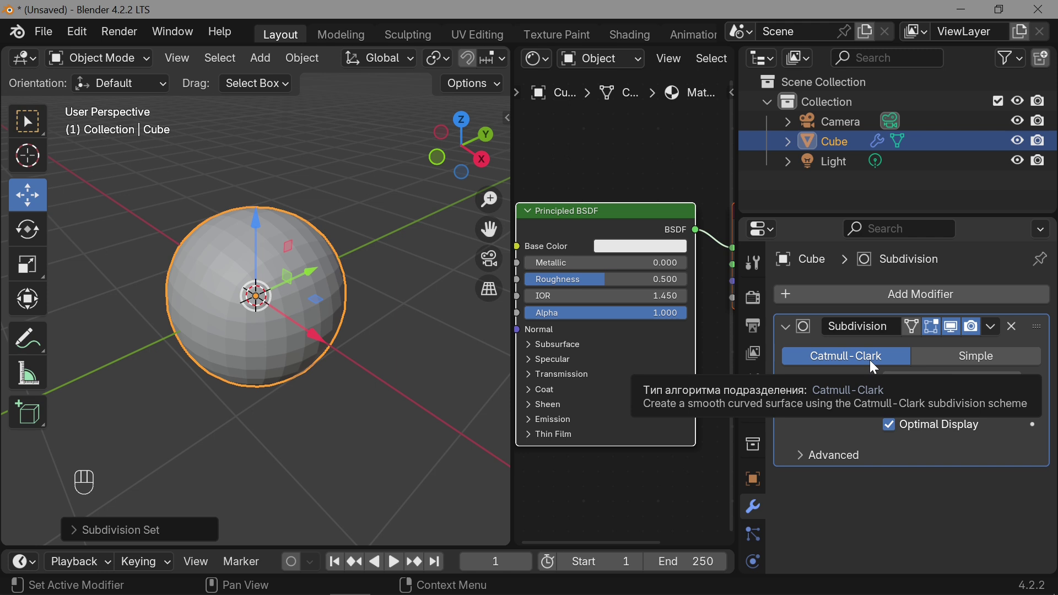
drag(875, 299, 625, 318)
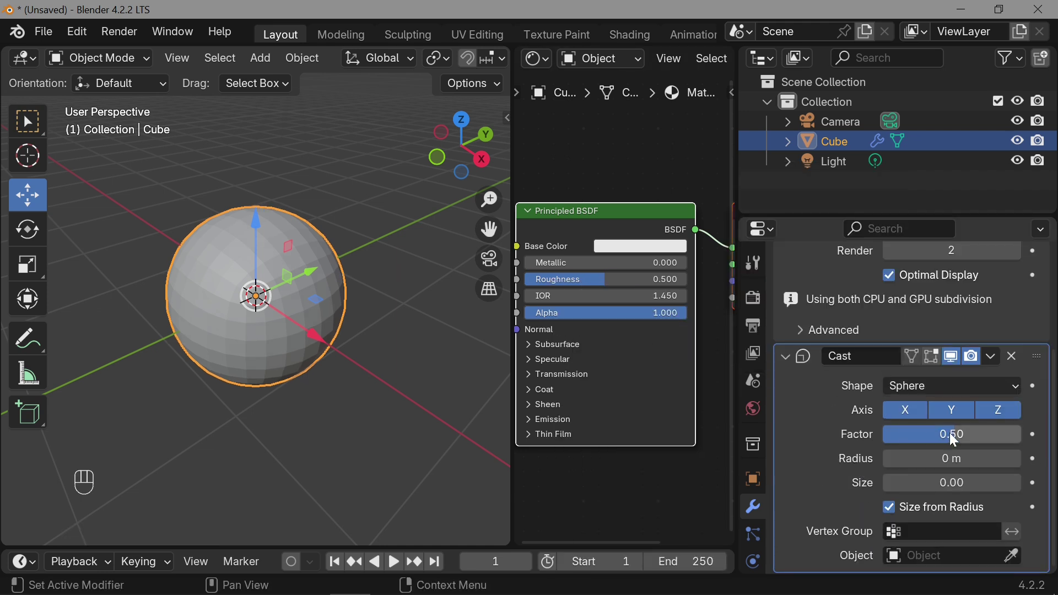
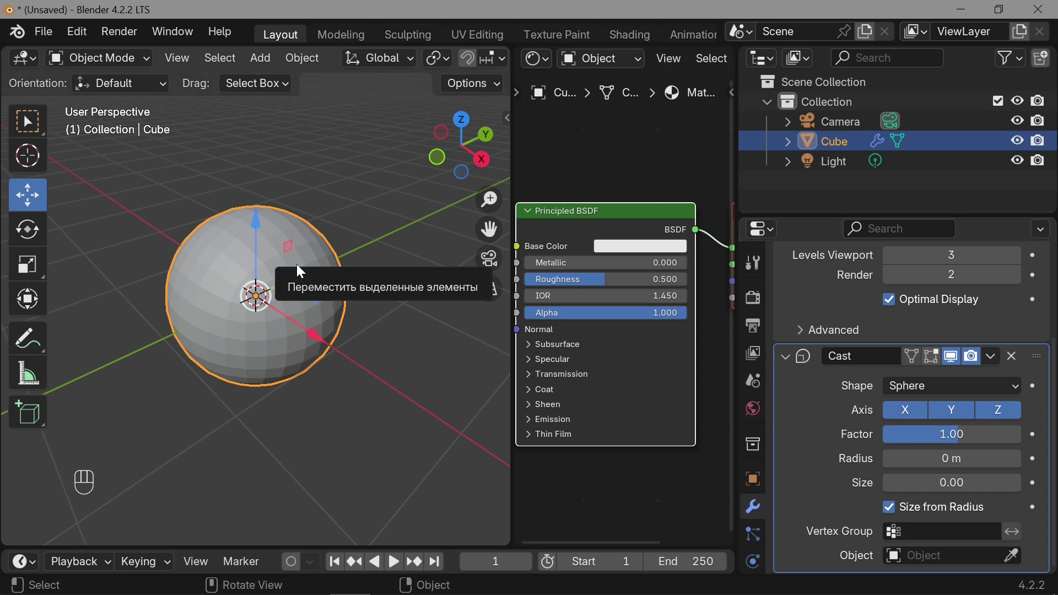
drag(280, 252, 223, 215)
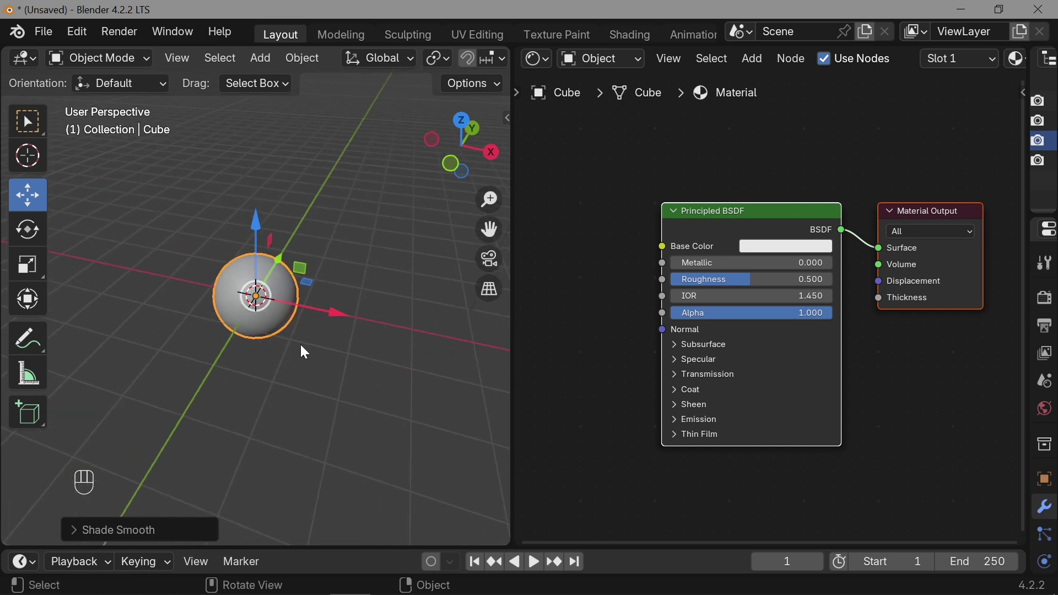
Duplicate the sphere twice into a row of three.
key(shift+d)
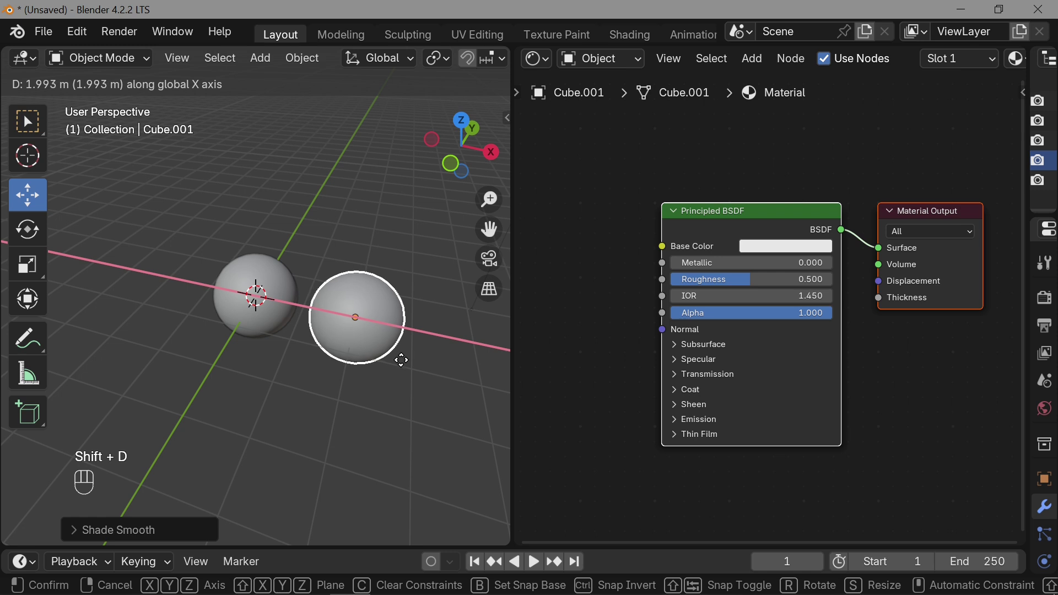
key(shift+d)
drag(189, 295, 176, 292)
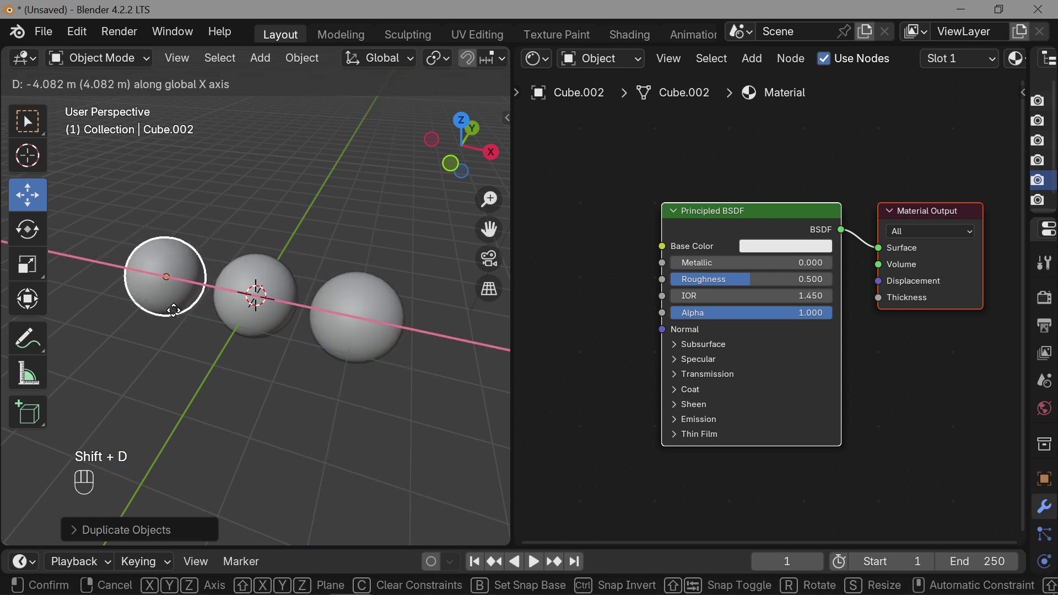
click(181, 314)
click(372, 328)
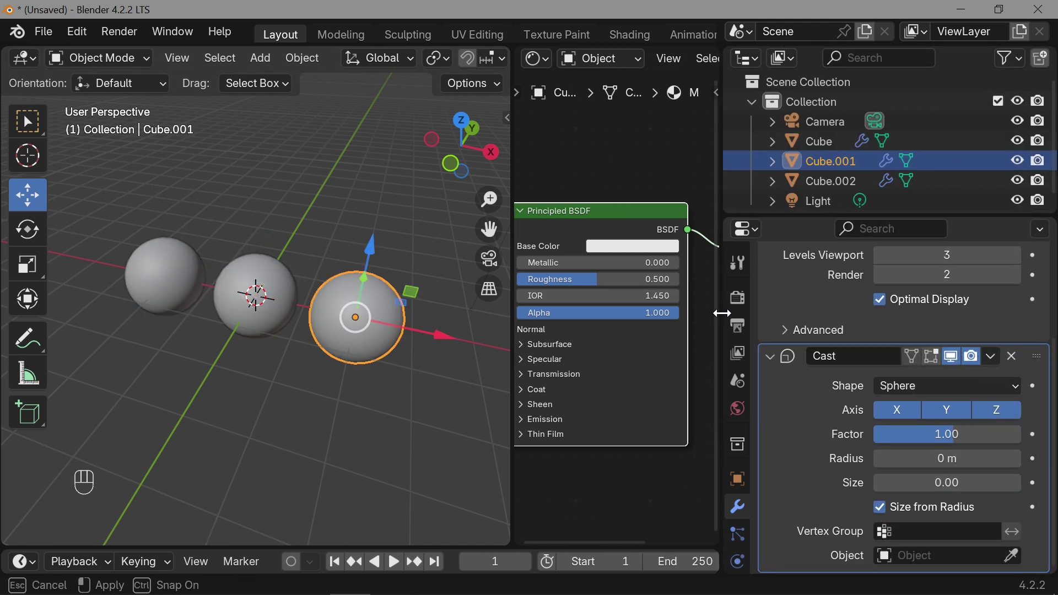
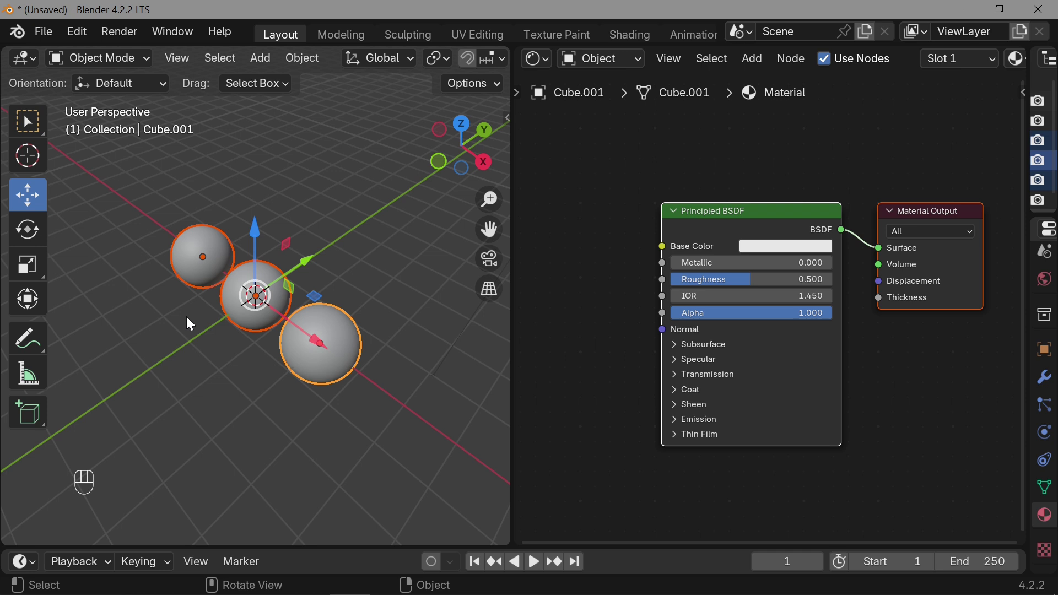
Duplicate the row back into a grid of twelve spheres and check it through the camera.
key(shift+d)
click(276, 244)
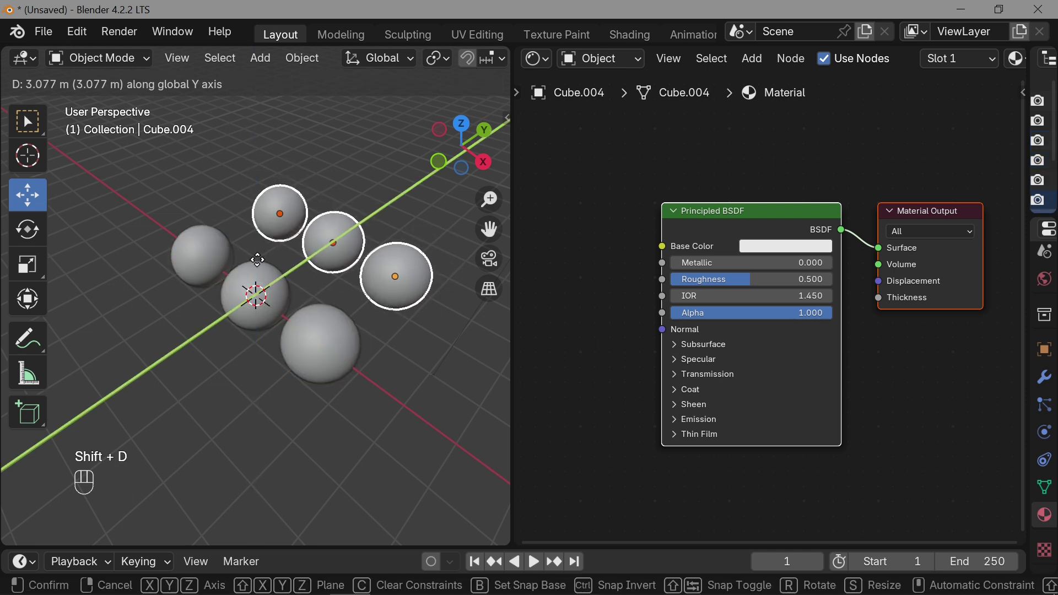
click(247, 272)
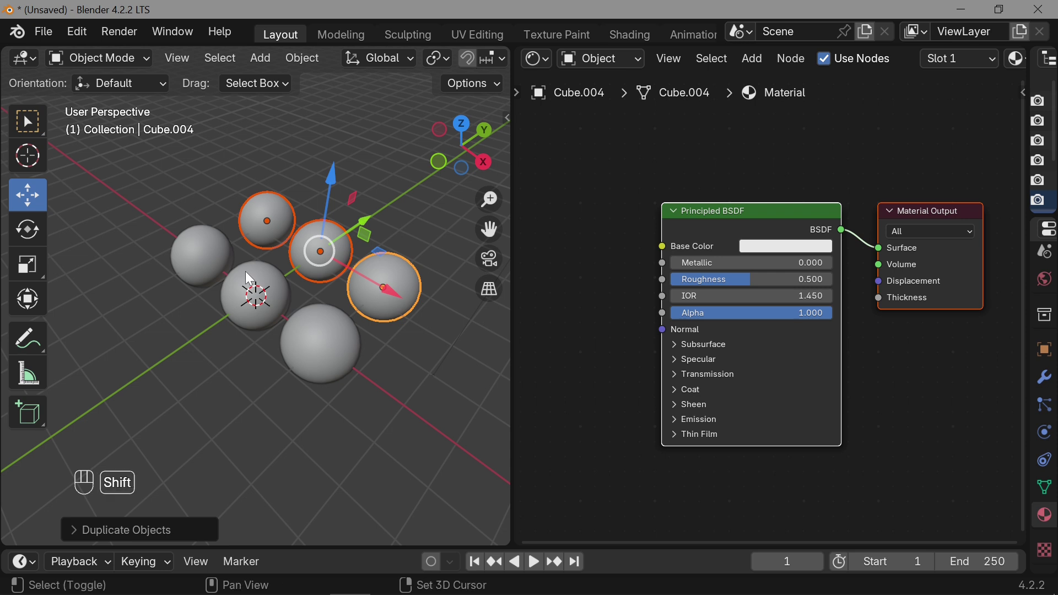
key(shift+r)
key(shift+r)
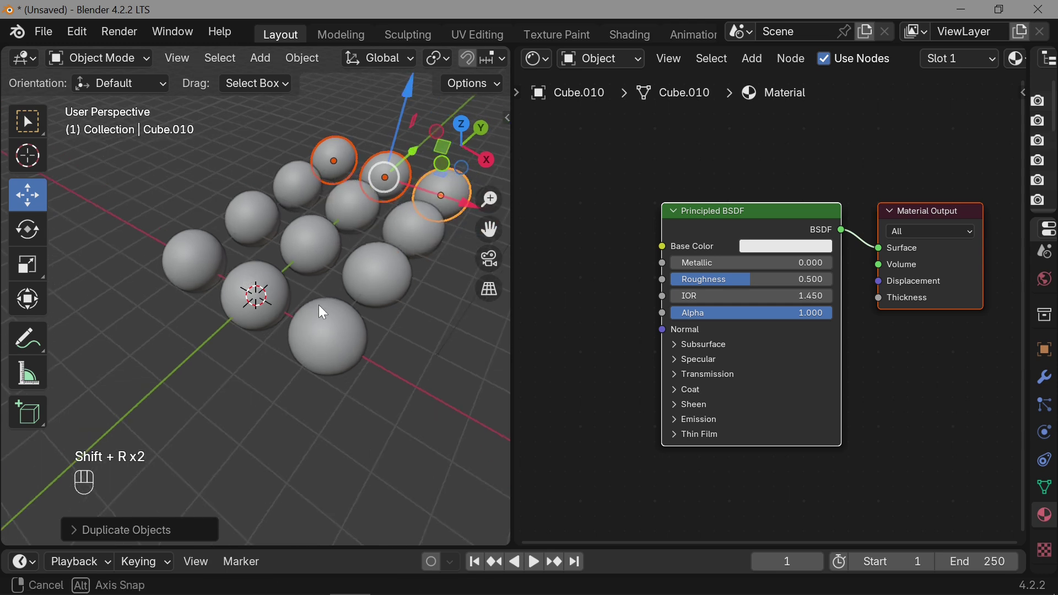
click(486, 264)
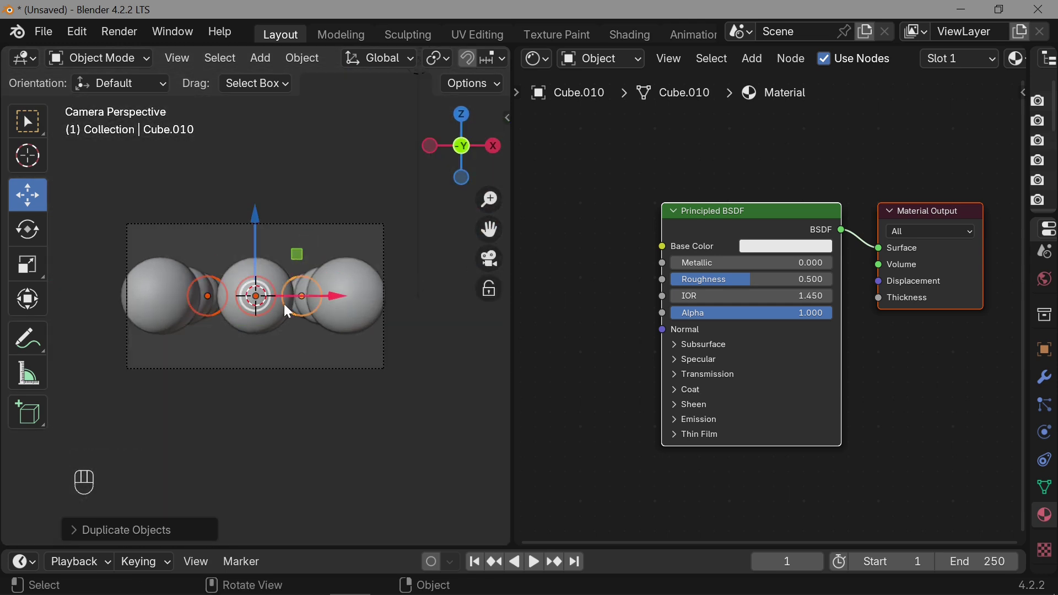
click(337, 196)
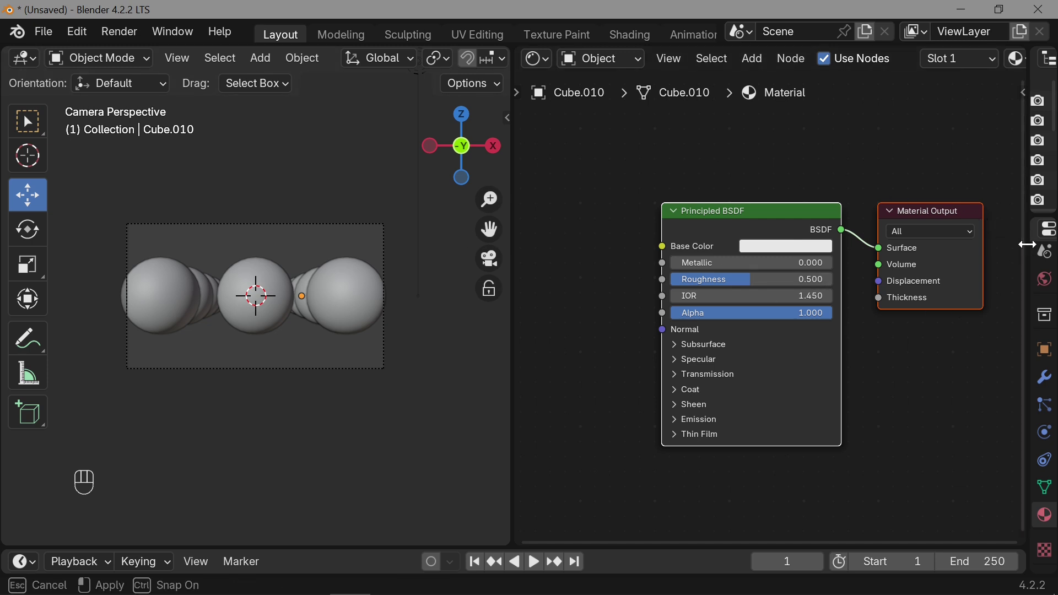
Inspect the camera's transform, then select the front sphere to edit its Base Color.
click(387, 249)
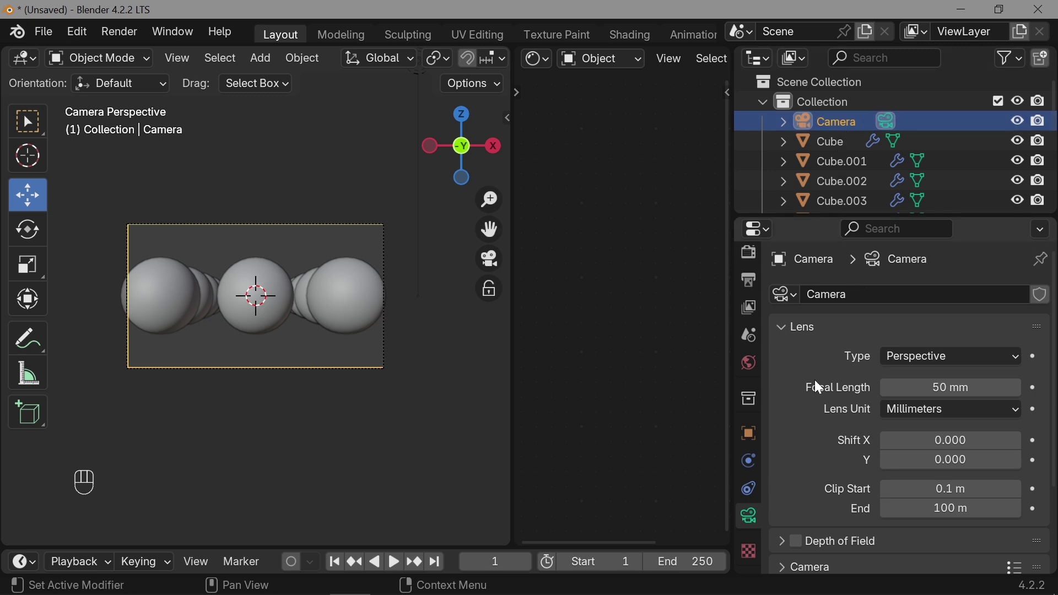
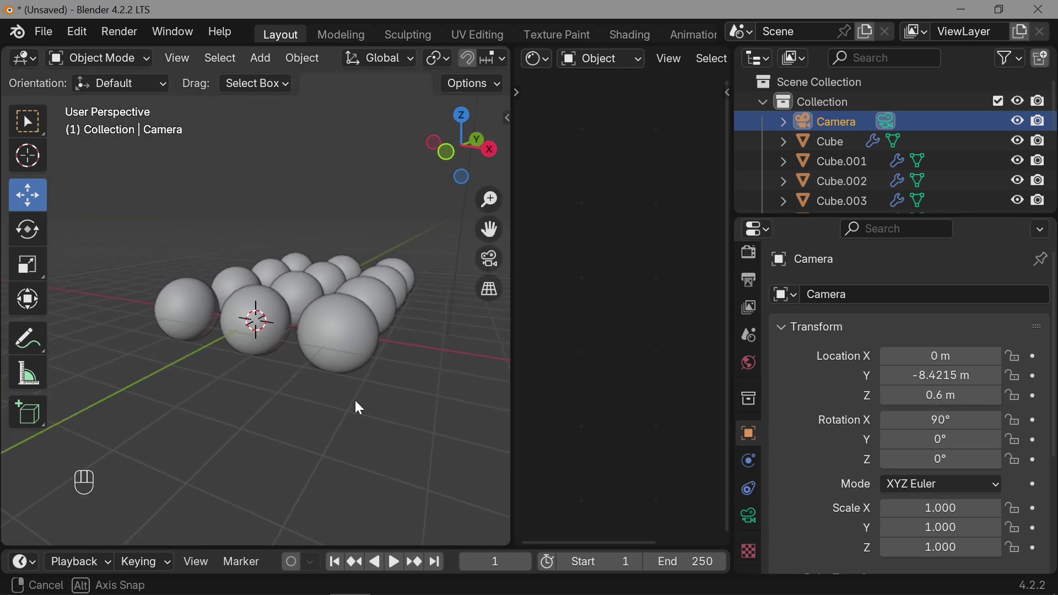
click(497, 261)
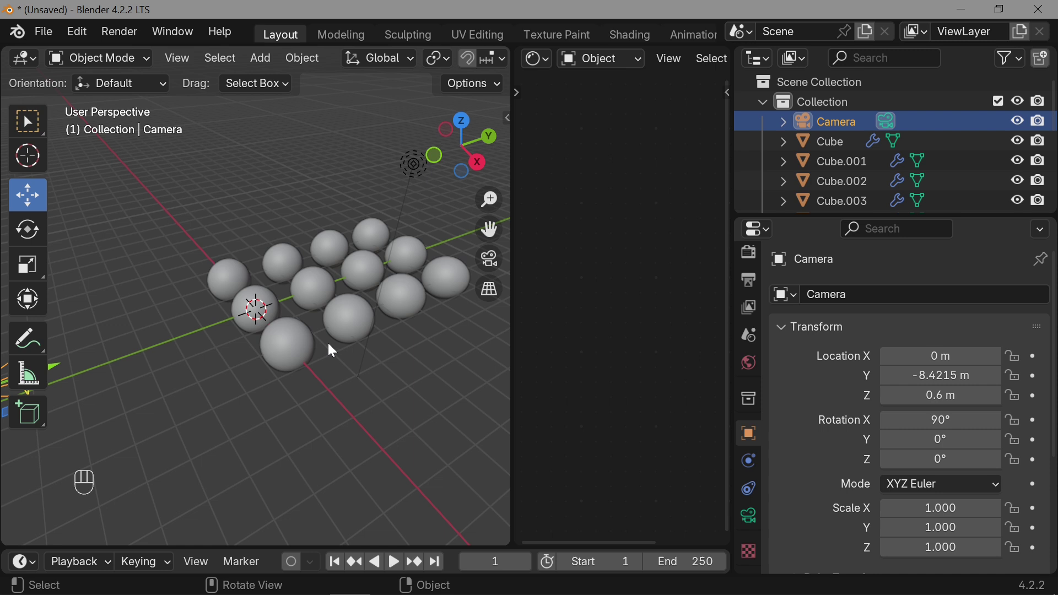
Set the shared material's Base Color to red and preview the spheres shaded from the front.
click(298, 349)
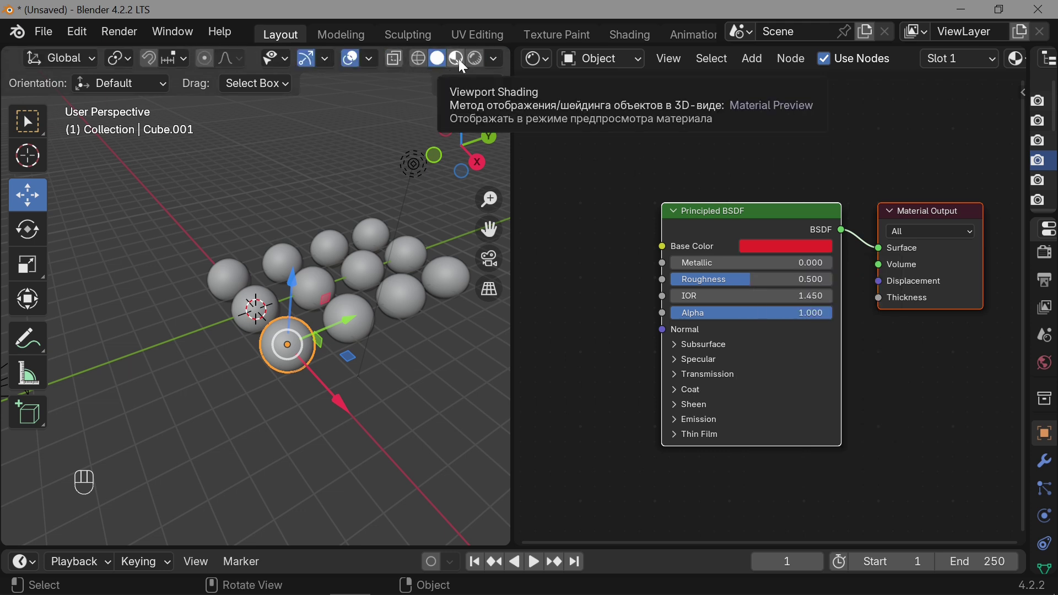
click(463, 64)
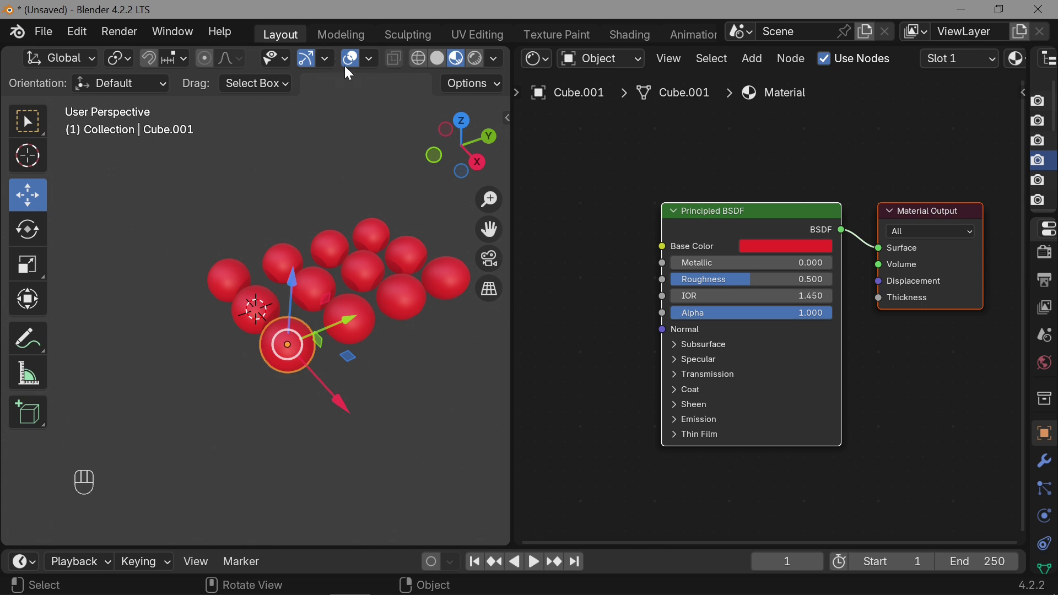
click(356, 60)
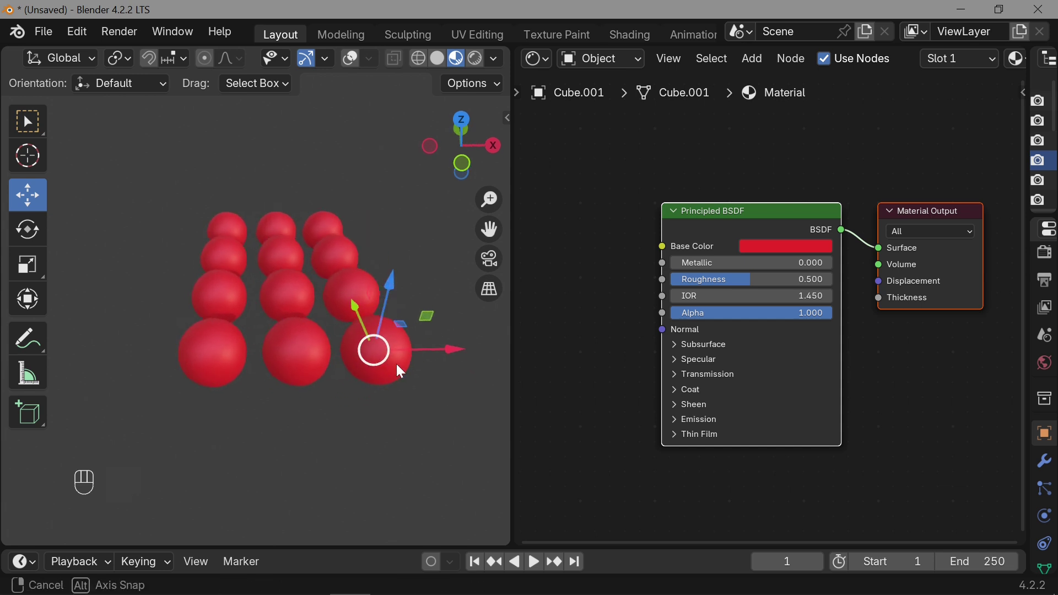
Deselect the spheres and return to box selection.
click(486, 259)
click(486, 259)
click(492, 266)
click(492, 267)
click(254, 172)
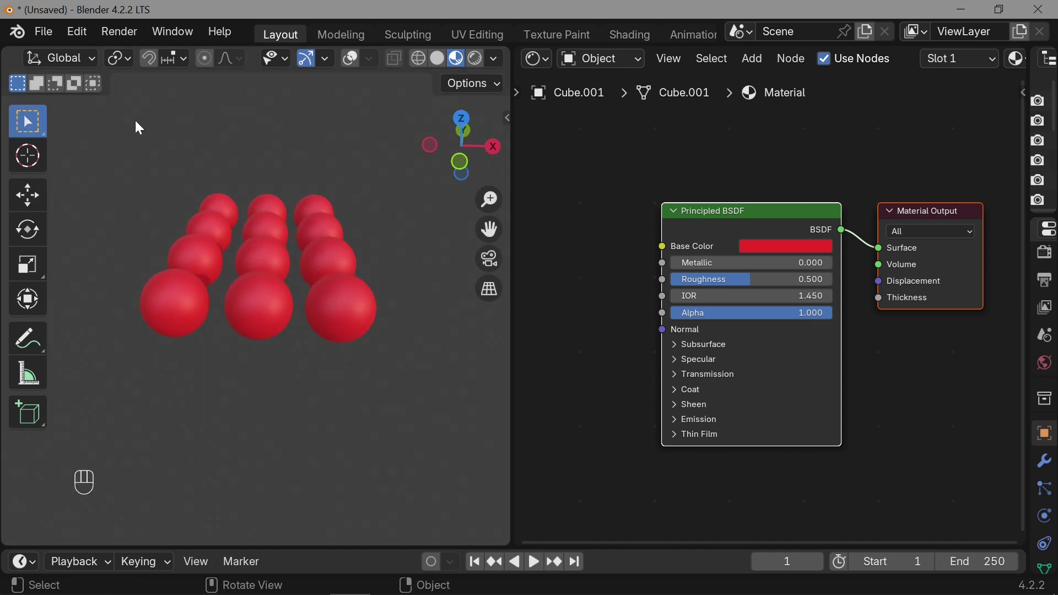
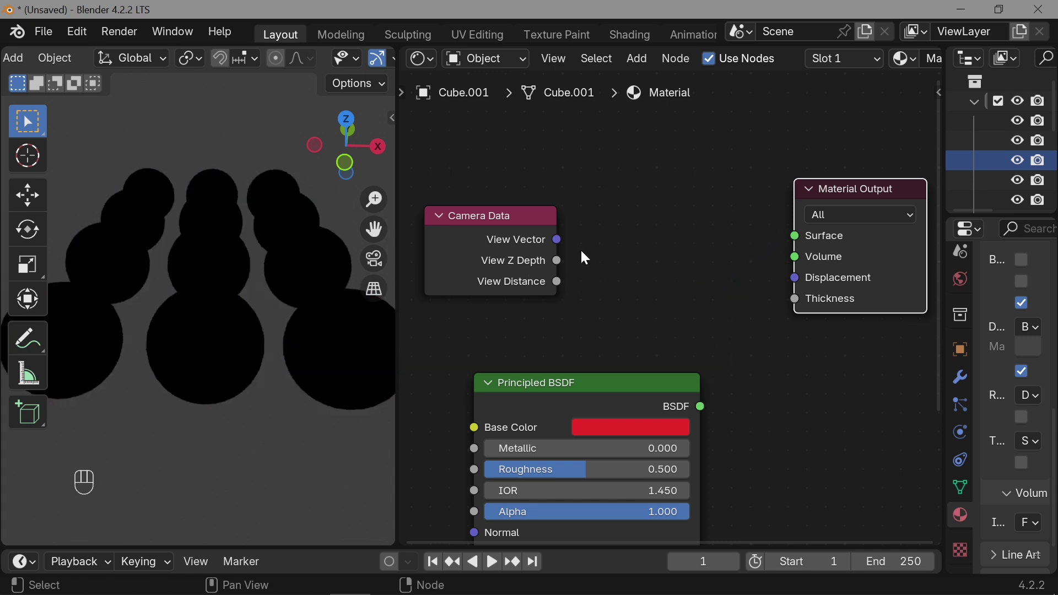
Add a Camera Data node and wire View Z Depth into the Material Output Surface.
click(562, 263)
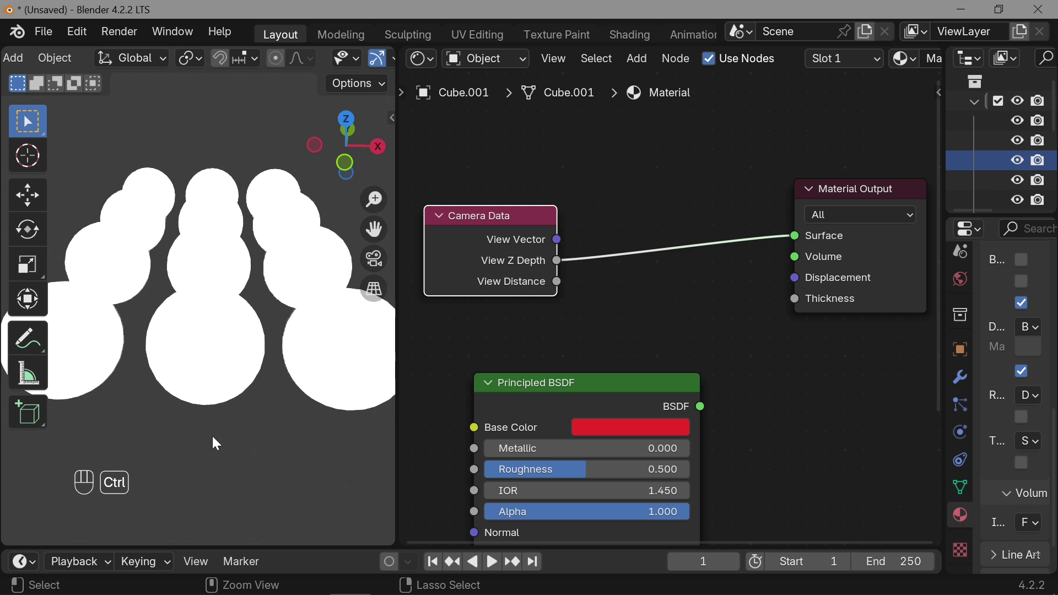
click(213, 443)
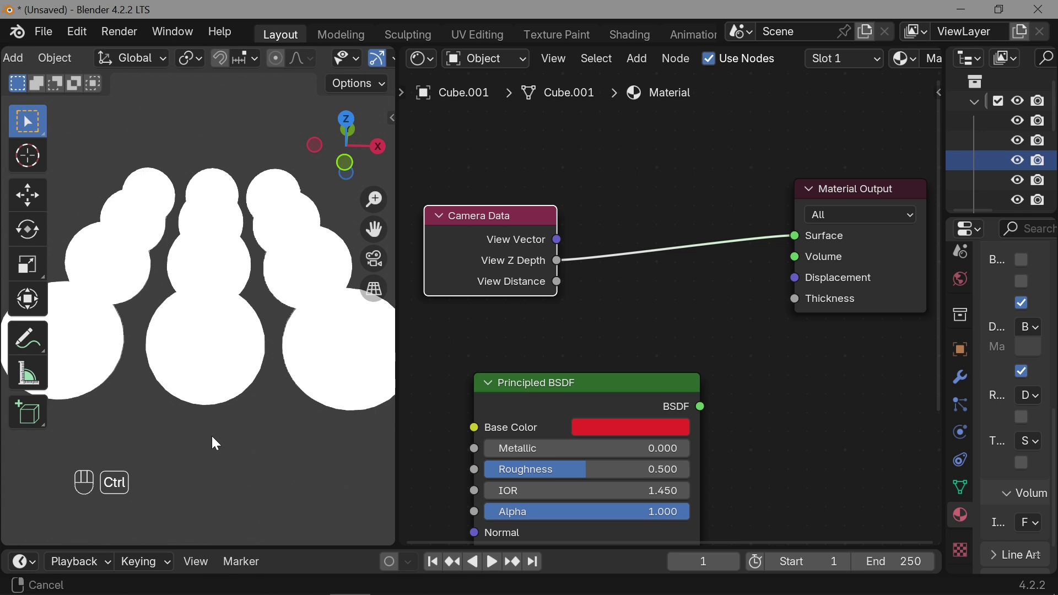
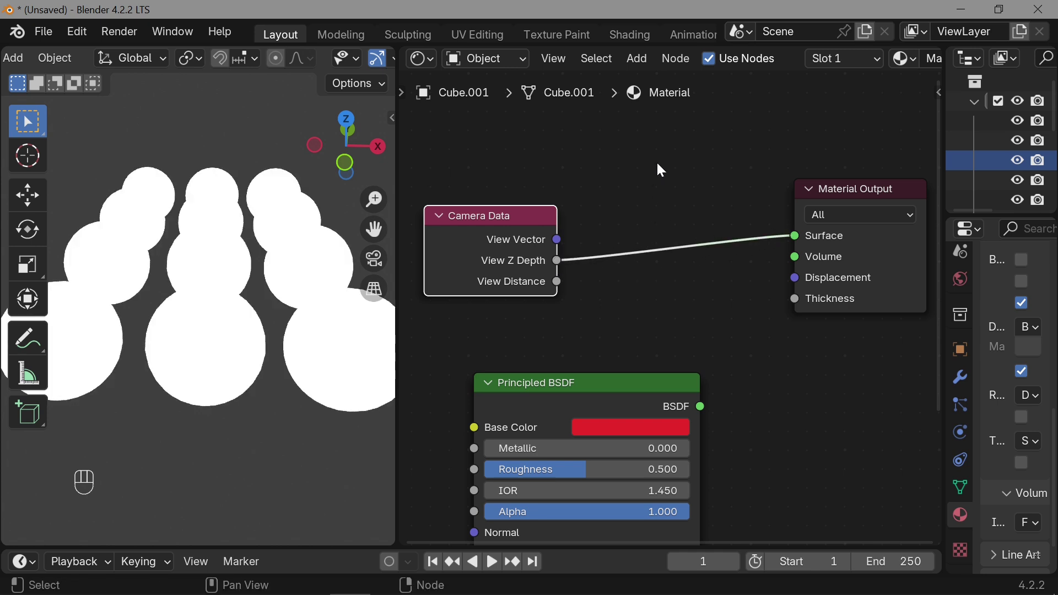
Insert a Math node set to Divide on the depth link, dividing View Z Depth by 11.4.
drag(637, 63, 782, 284)
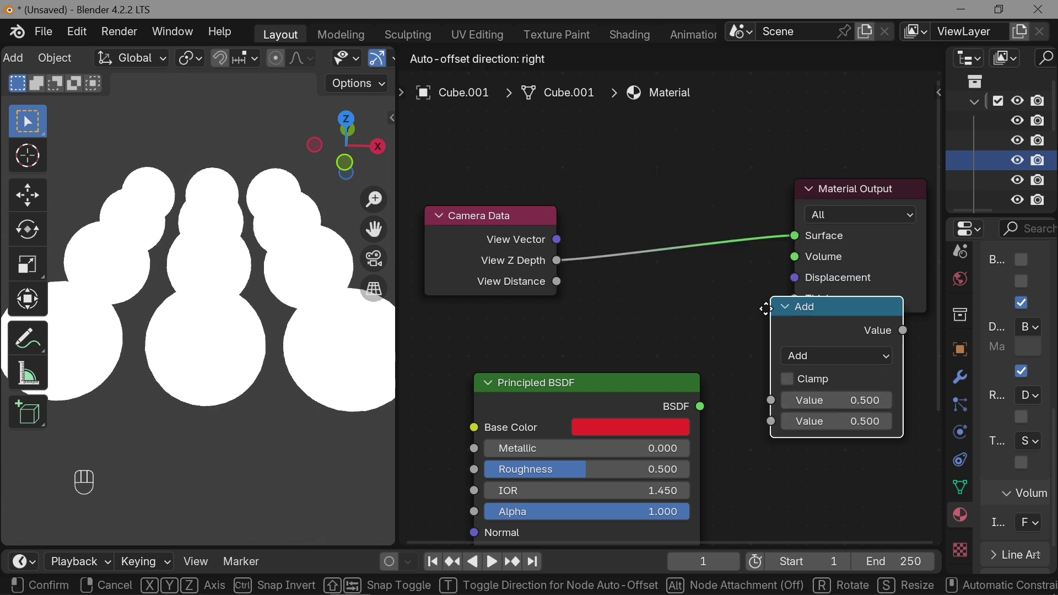
drag(800, 412, 253, 237)
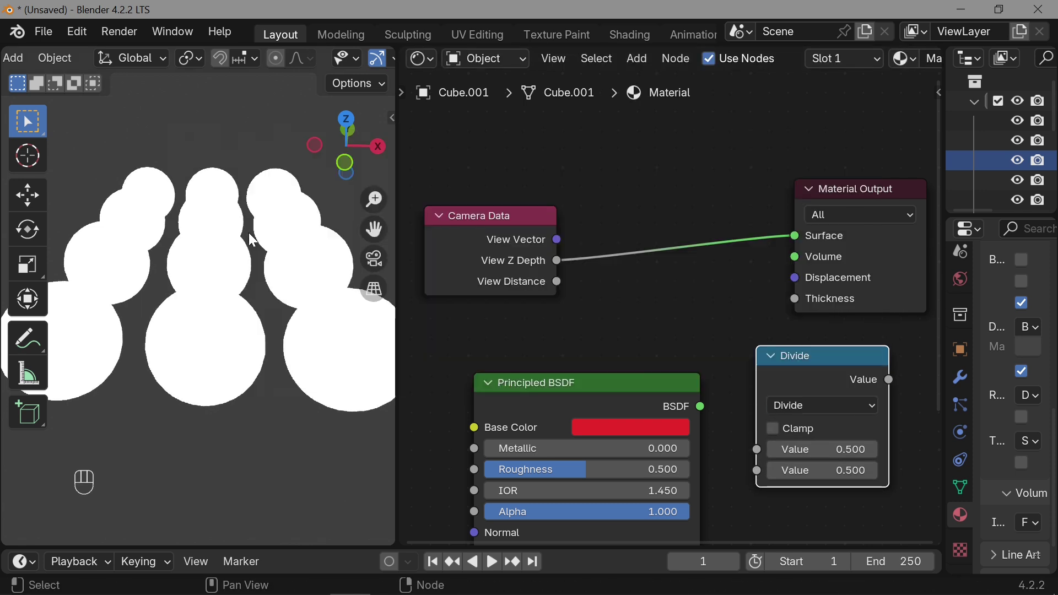
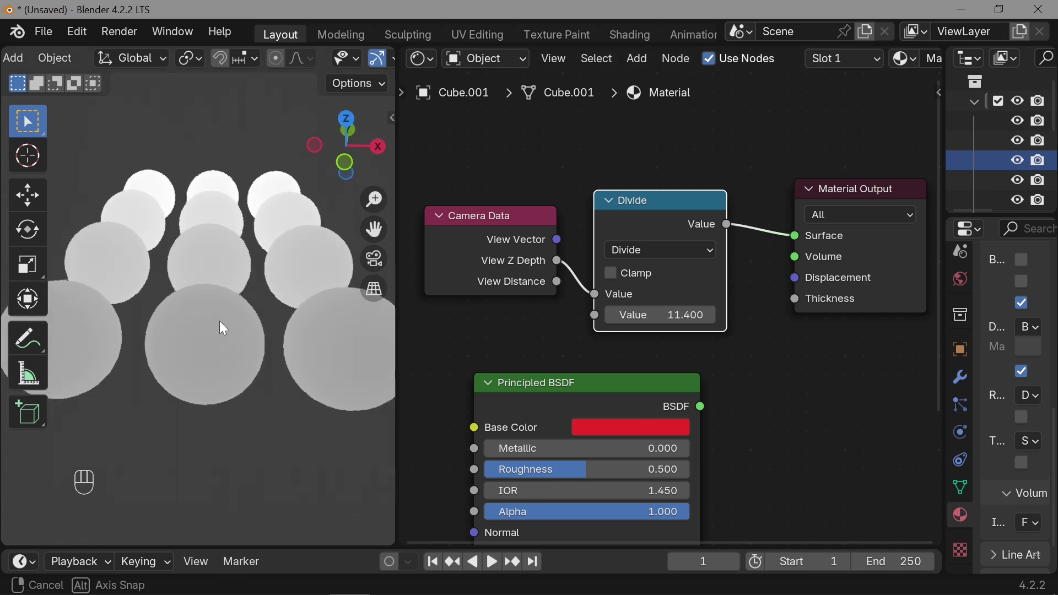
middle_click(763, 367)
click(741, 200)
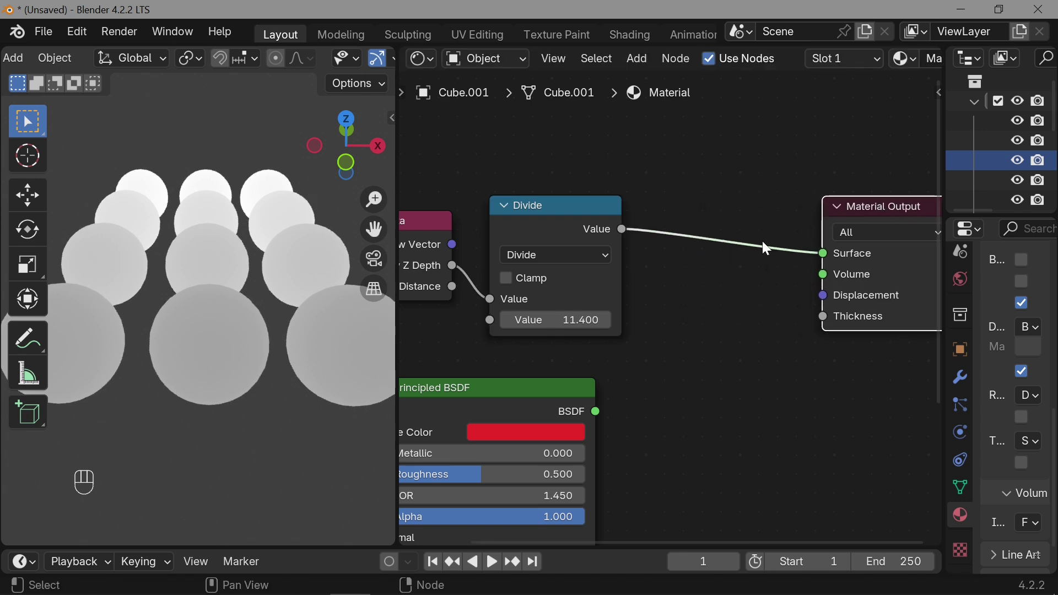
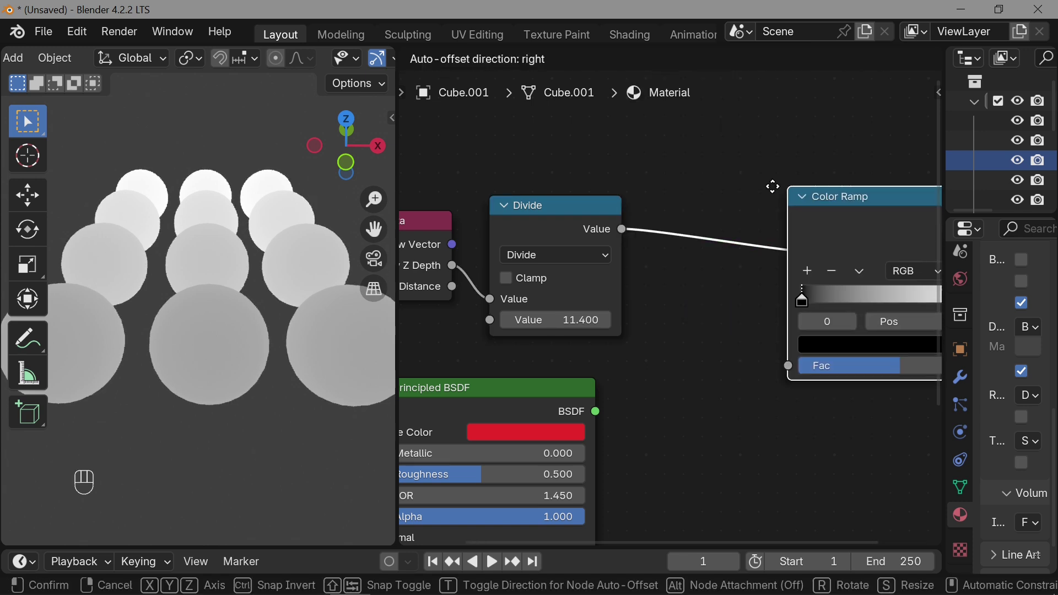
Insert a Color Ramp after the Divide node, flip its stops and move the black stop to 0.853.
click(657, 149)
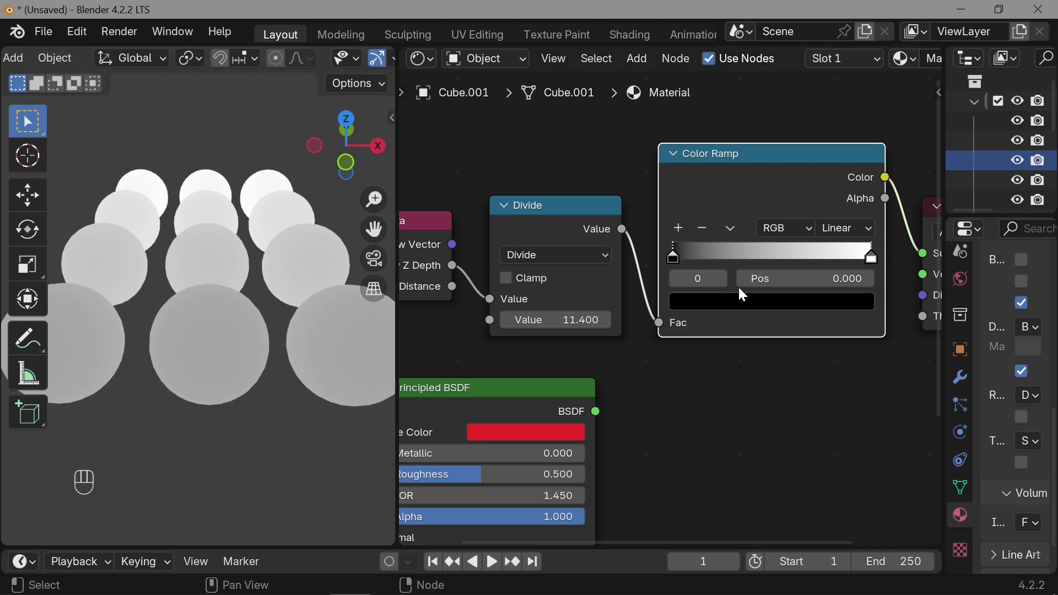
drag(734, 233, 682, 276)
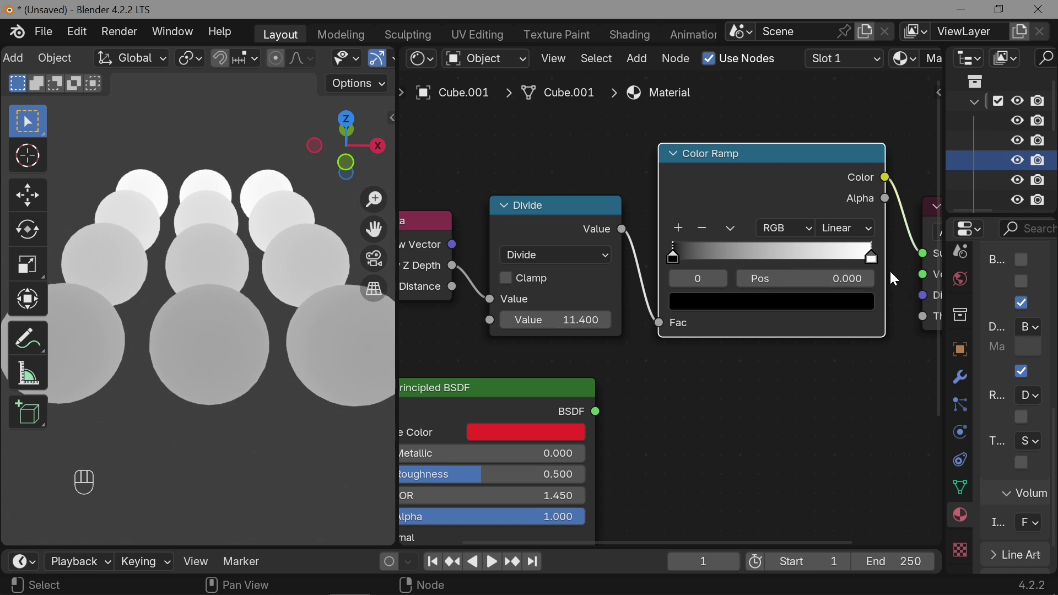
drag(738, 236, 758, 249)
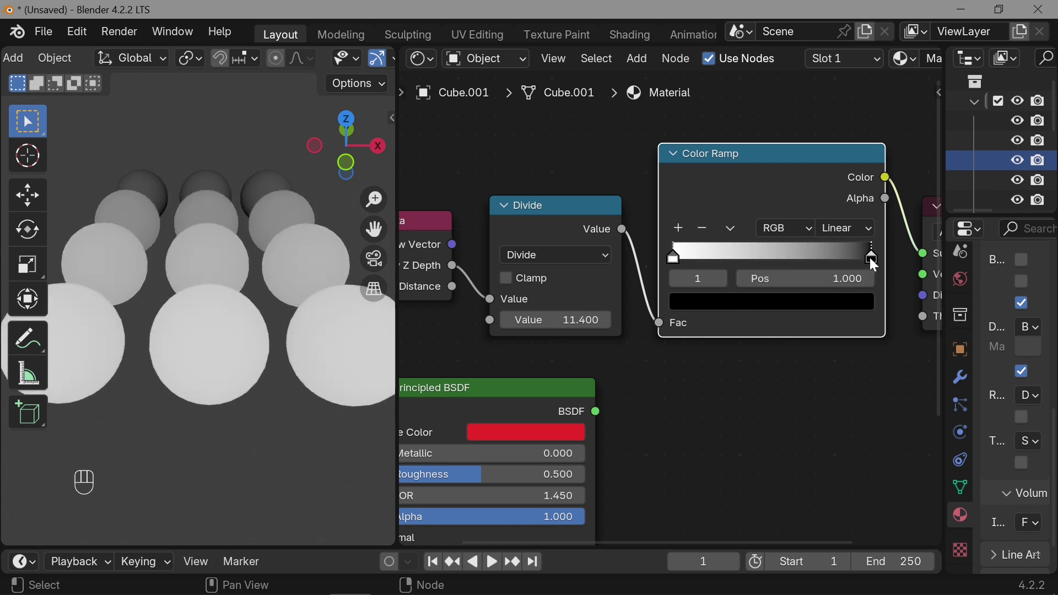
drag(859, 261, 248, 366)
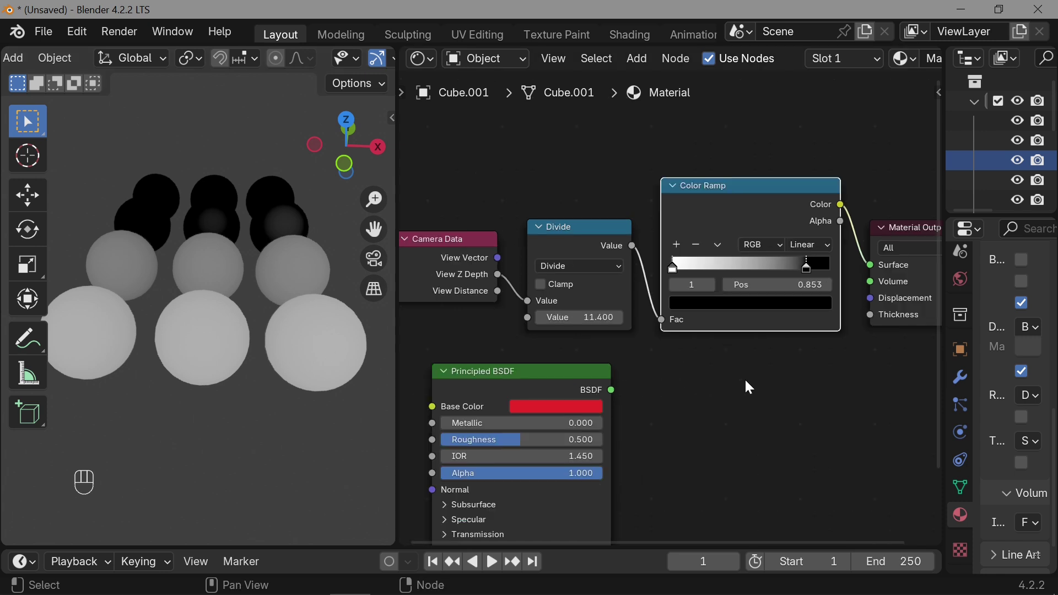
Collapse the Material Output and wire the Color Ramp colour into the Principled BSDF Alpha.
click(872, 251)
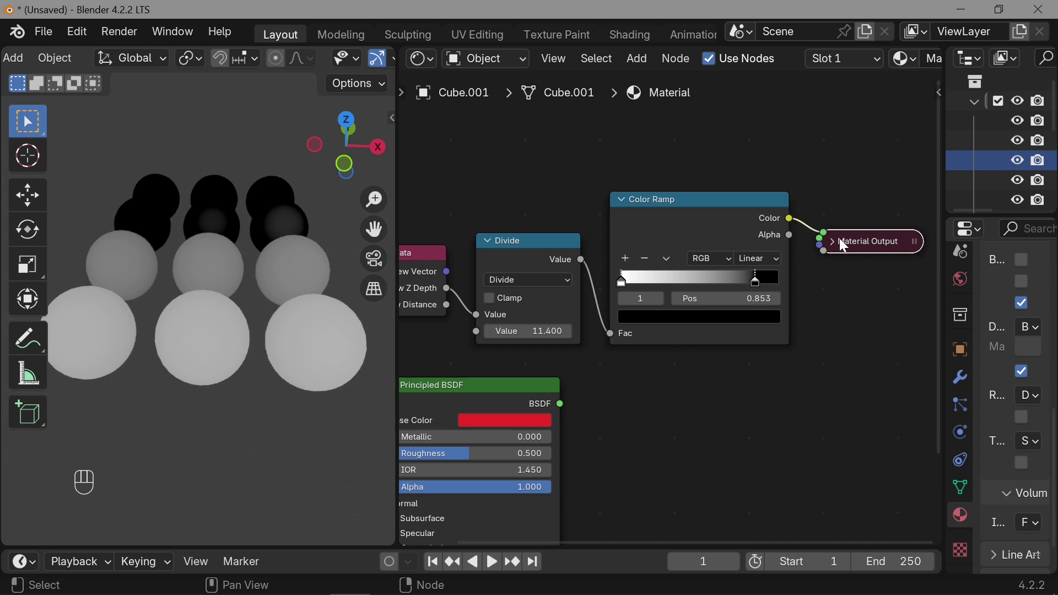
click(839, 246)
click(846, 247)
click(443, 395)
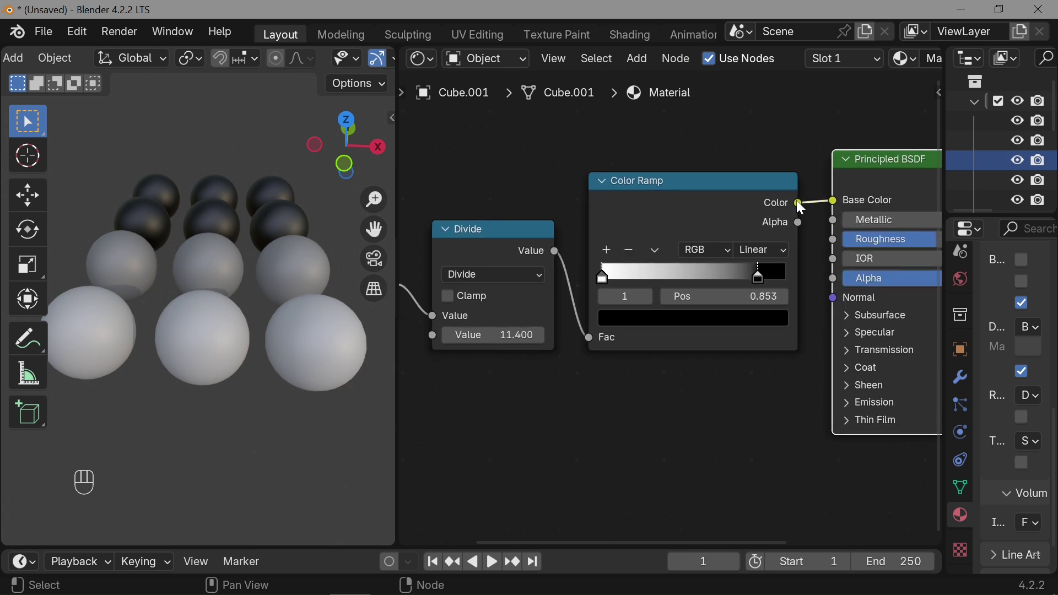
click(816, 240)
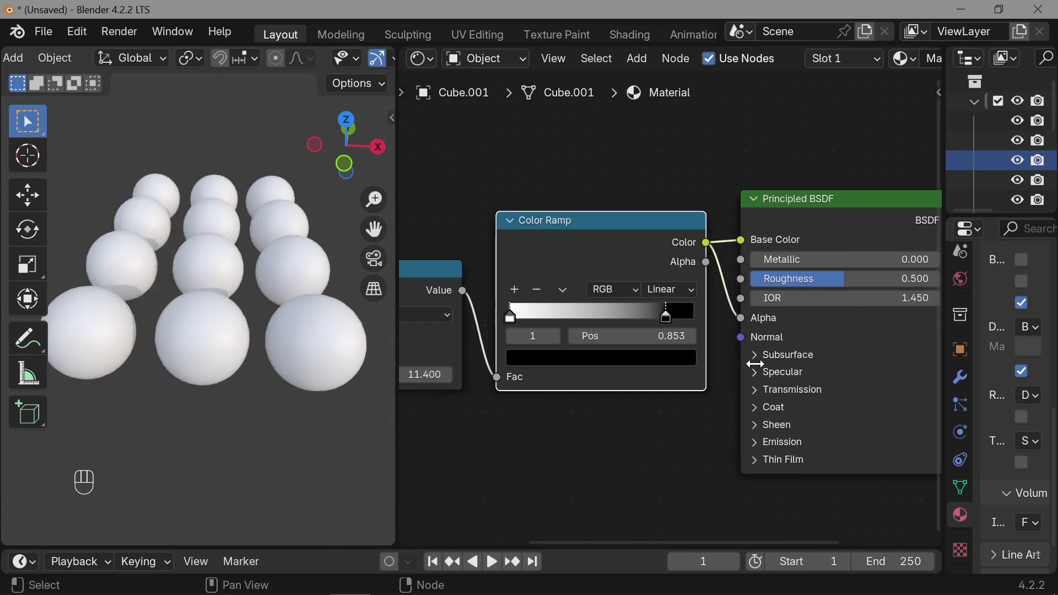
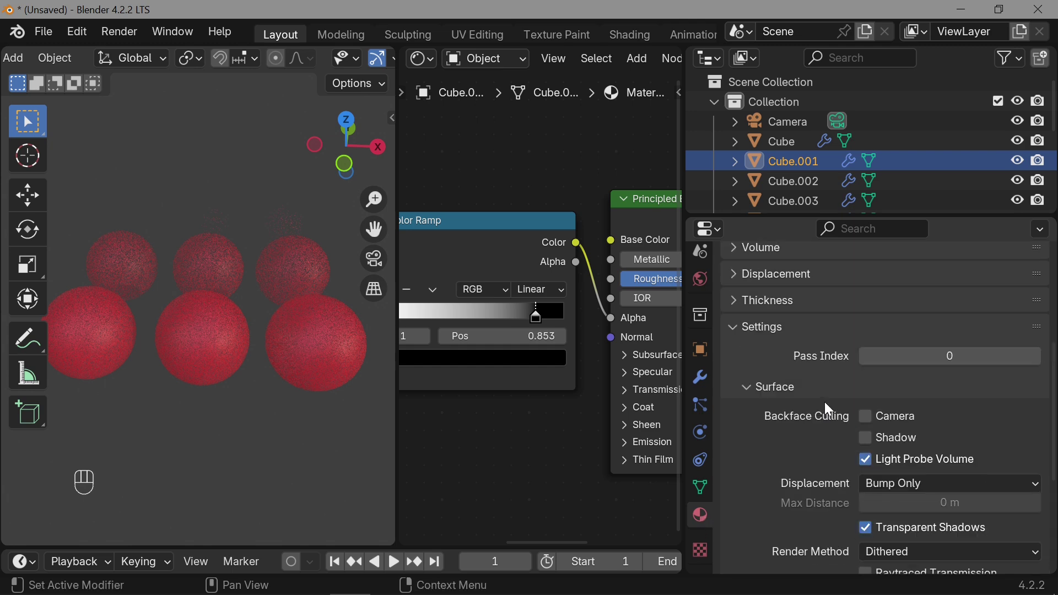
Expand the material's Settings and switch its render method to Blended.
click(738, 335)
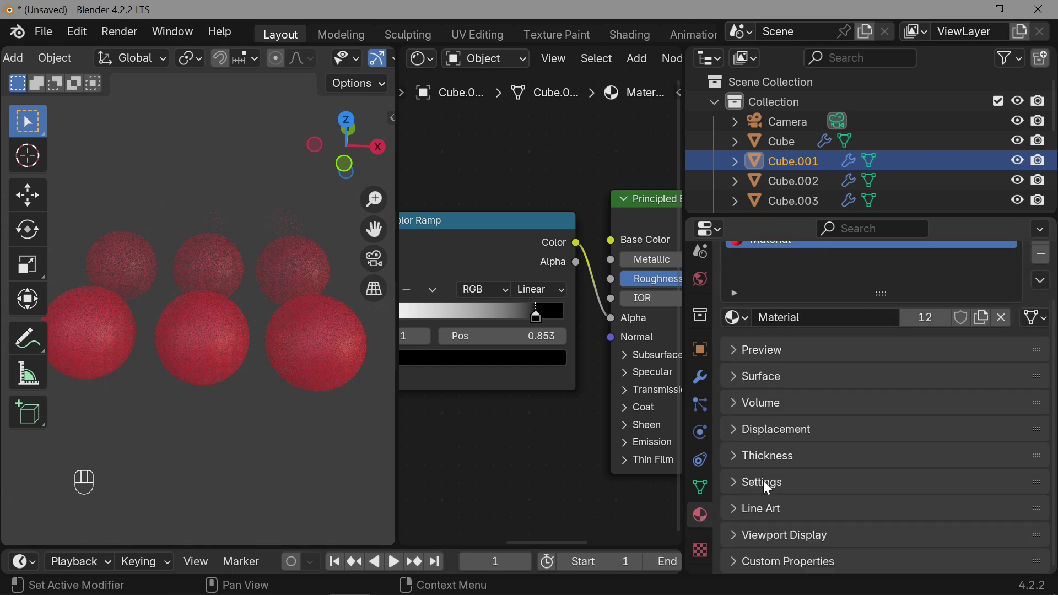
click(753, 486)
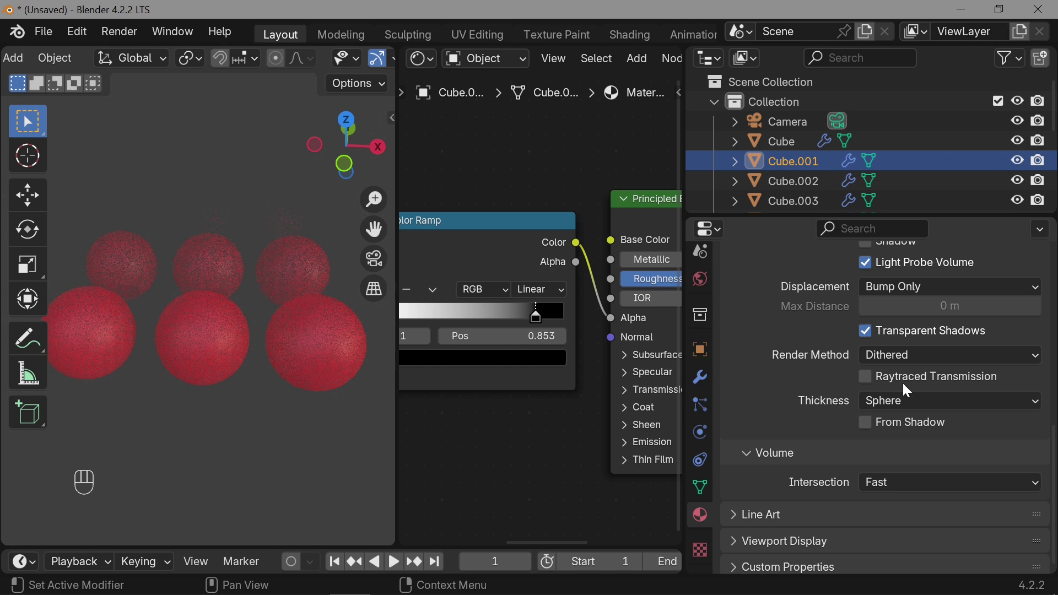
drag(923, 357, 901, 404)
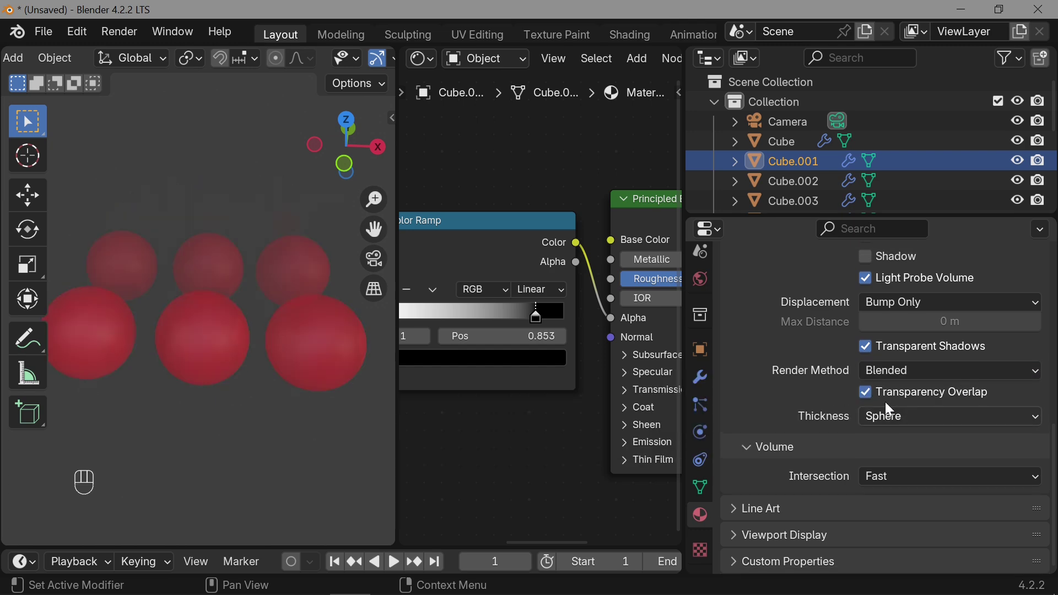
click(875, 399)
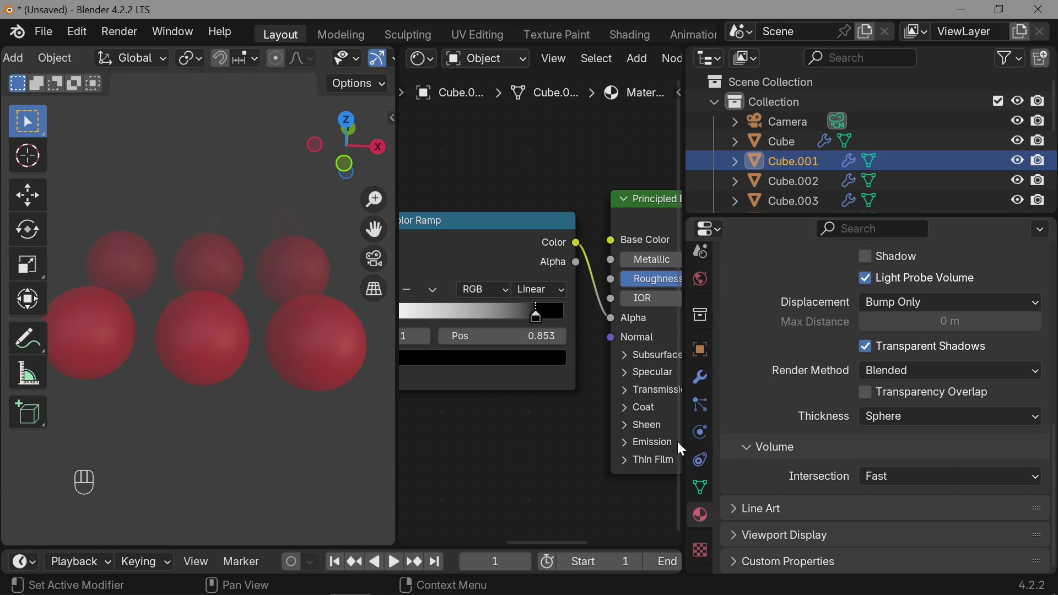
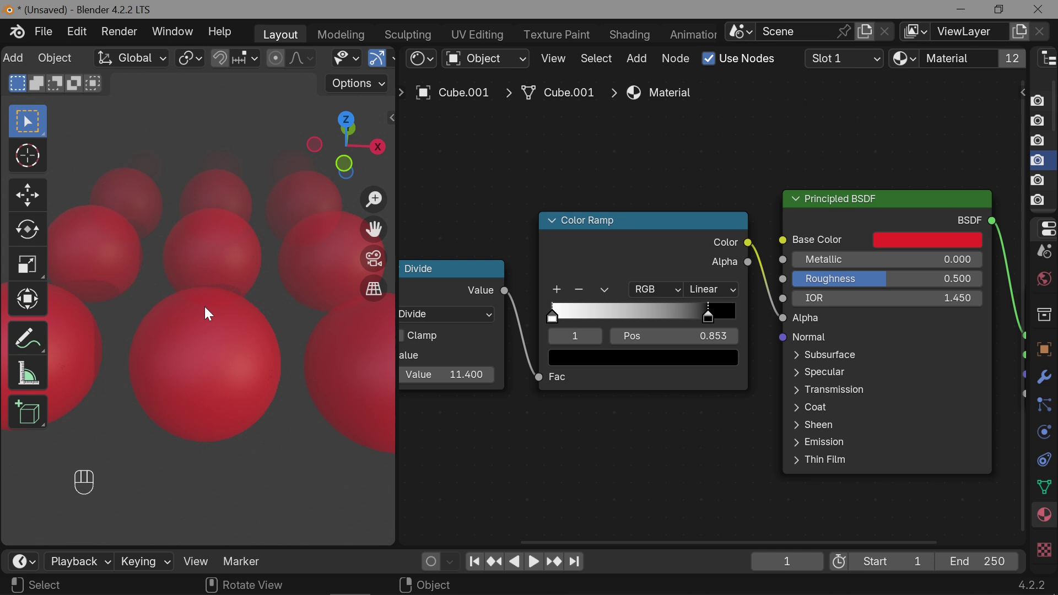
Orbit around the spheres and look through the scene camera.
middle_click(208, 344)
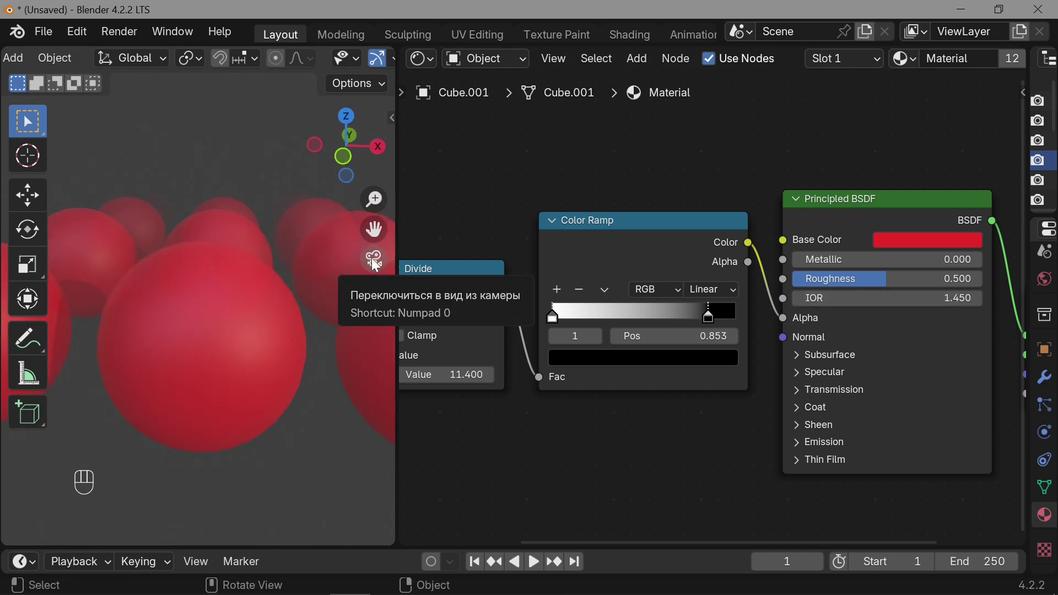
click(378, 262)
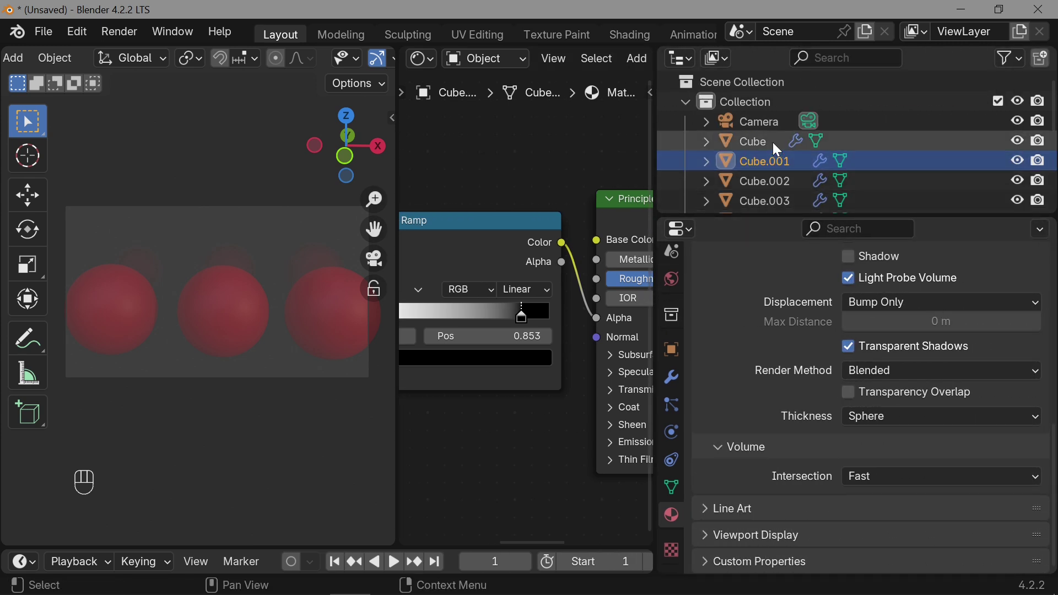
click(766, 127)
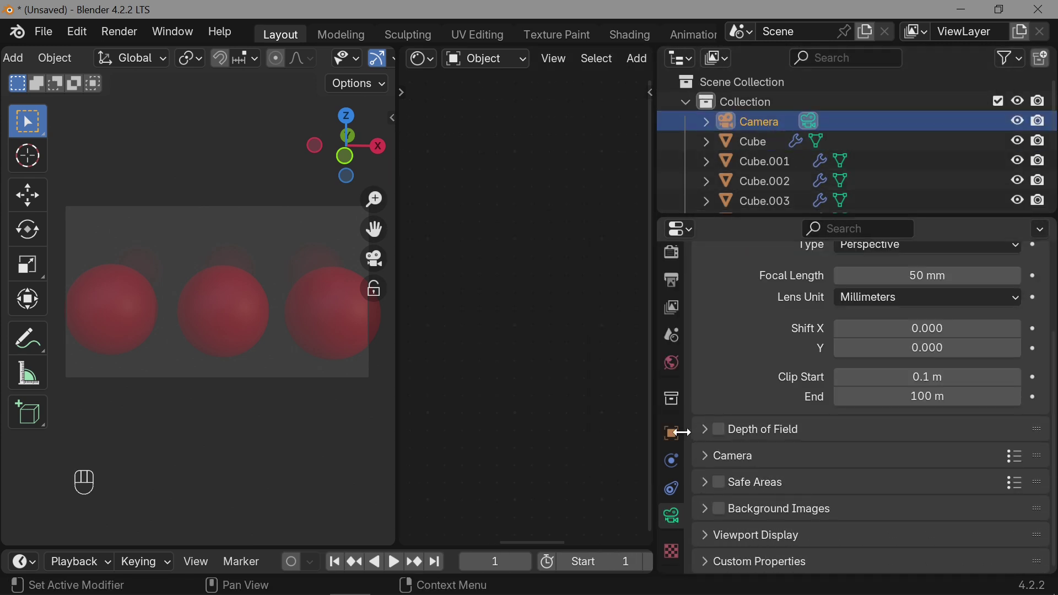
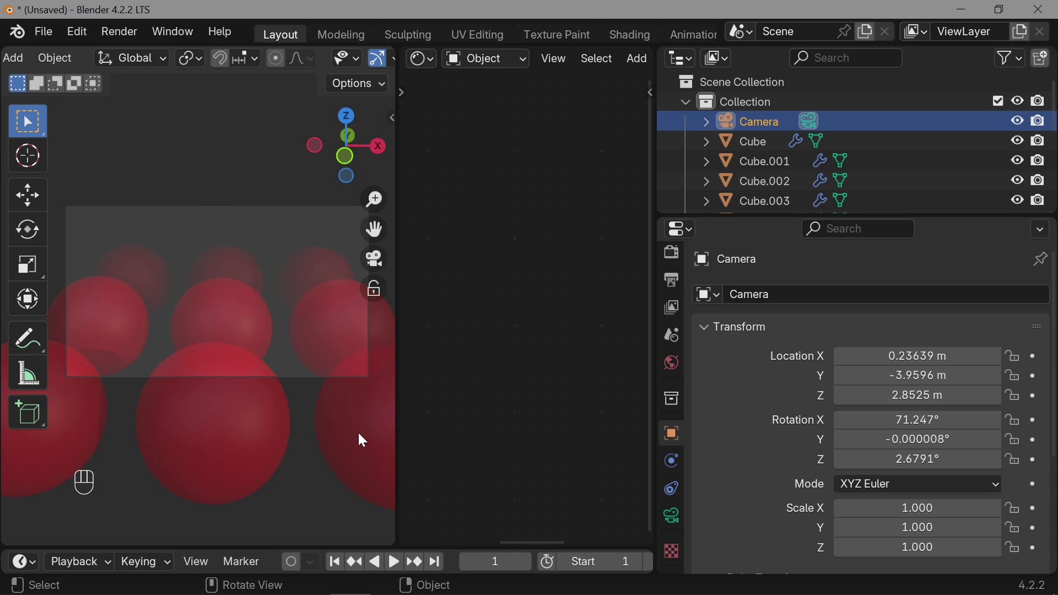
click(359, 439)
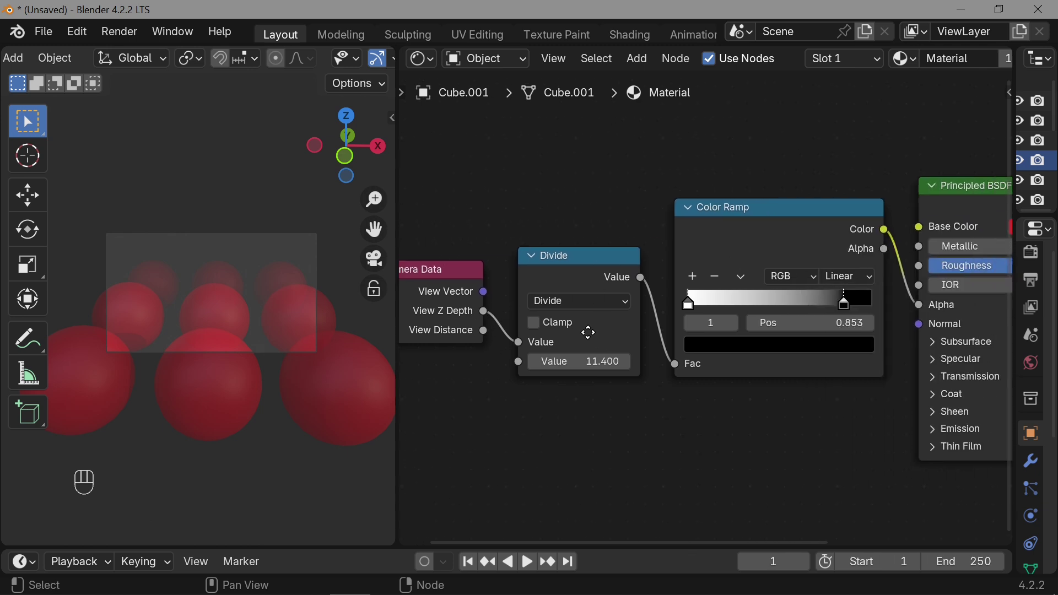
Wire the Color Ramp Color output directly into the Material Output Surface socket.
click(924, 301)
click(717, 211)
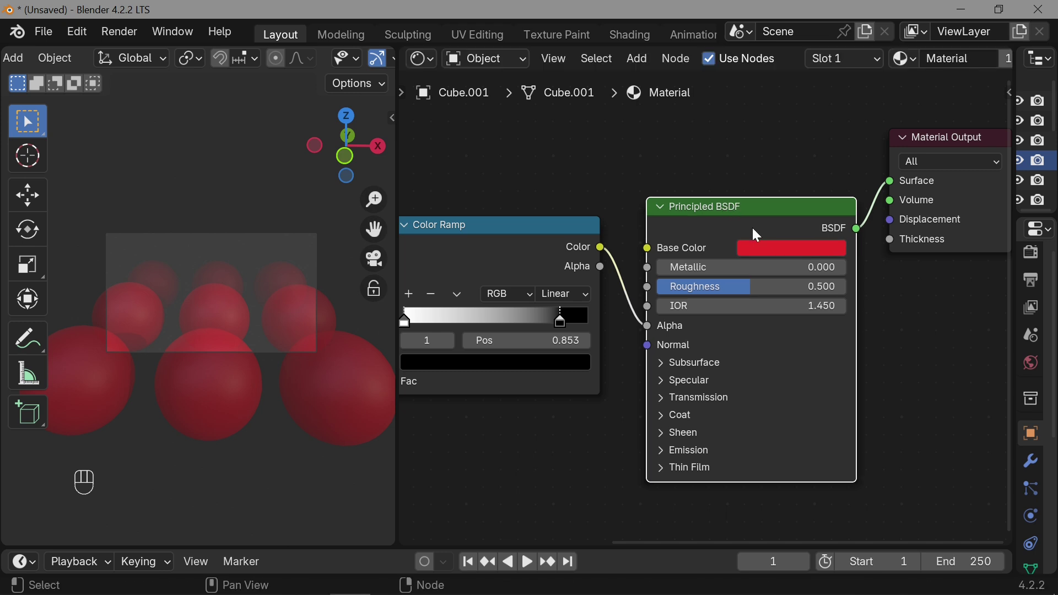
click(737, 210)
drag(604, 249, 679, 235)
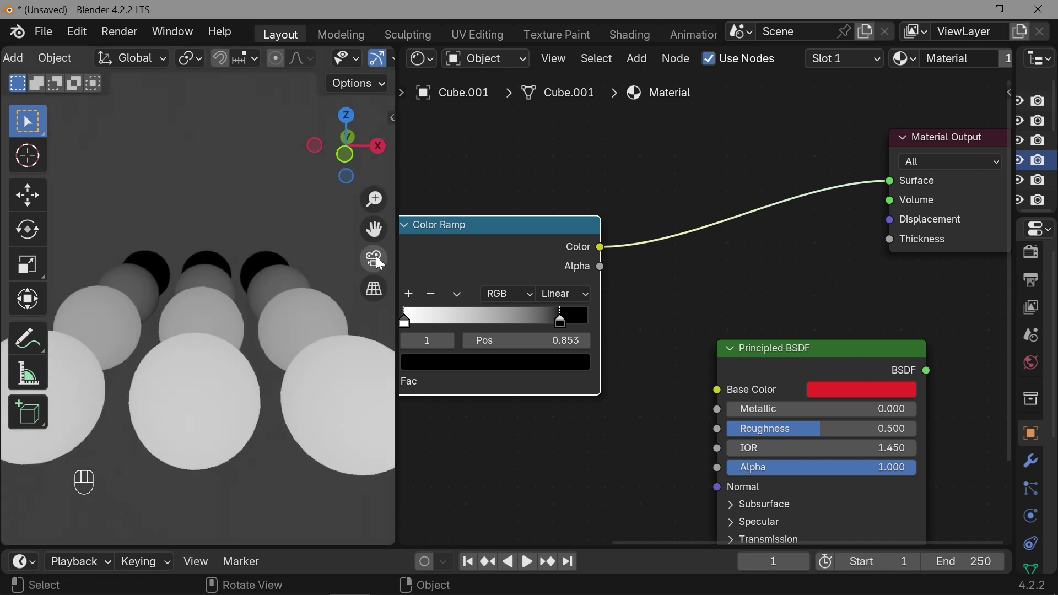
Feed Camera Data View Distance into the Divide node and move the ramp's second stop to 0.794.
click(381, 261)
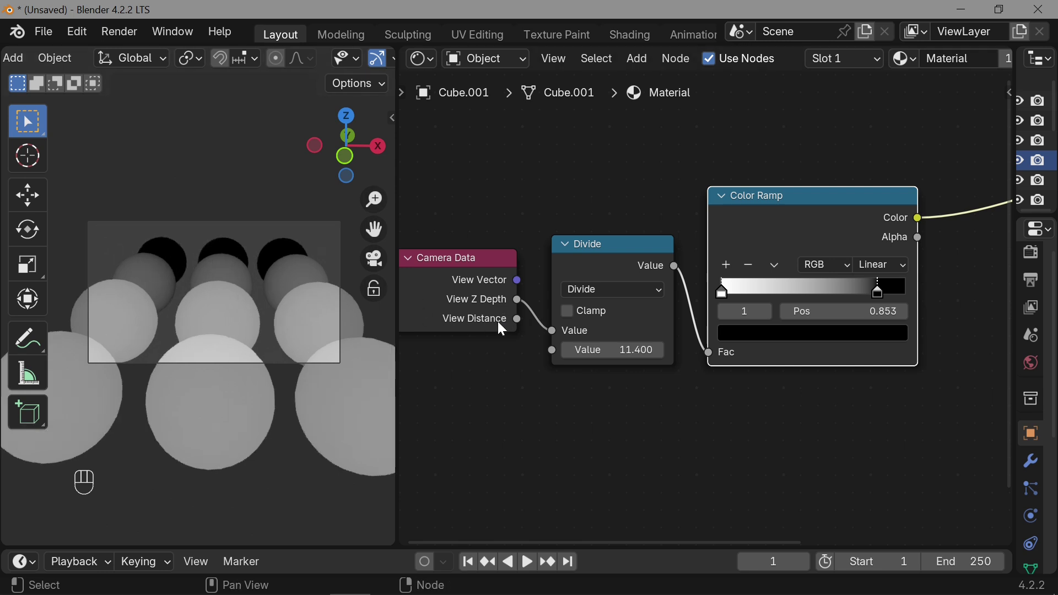
click(520, 324)
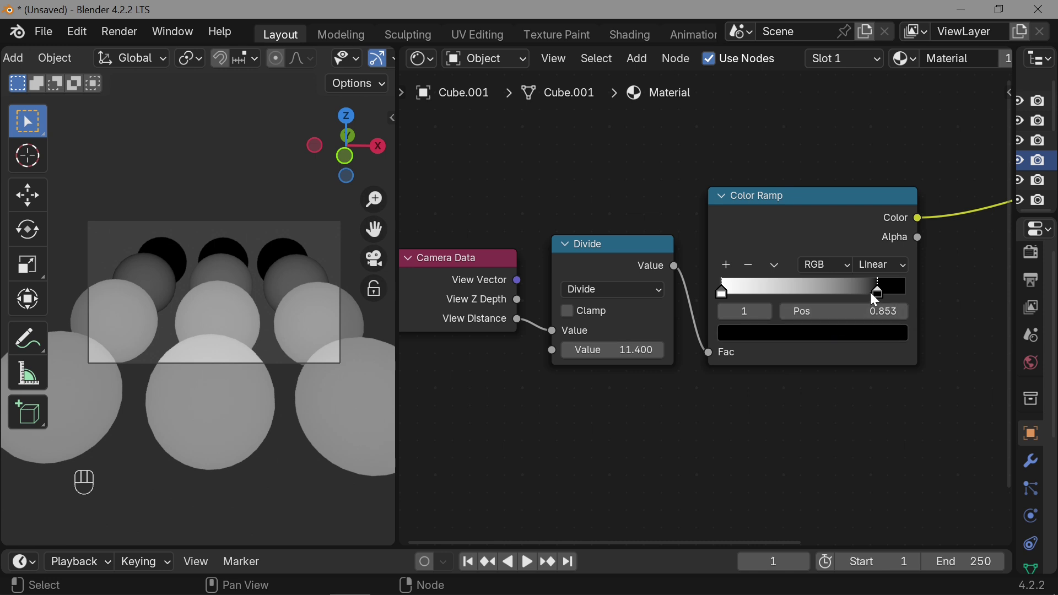
click(871, 292)
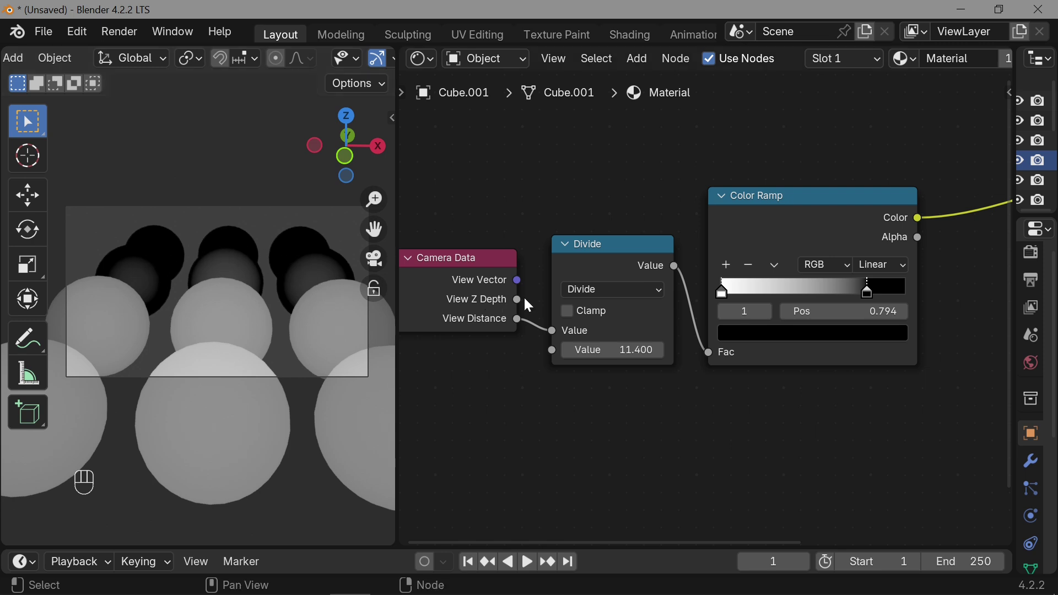
Compare View Z Depth against View Distance, ending with View Distance driving the Divide.
click(518, 303)
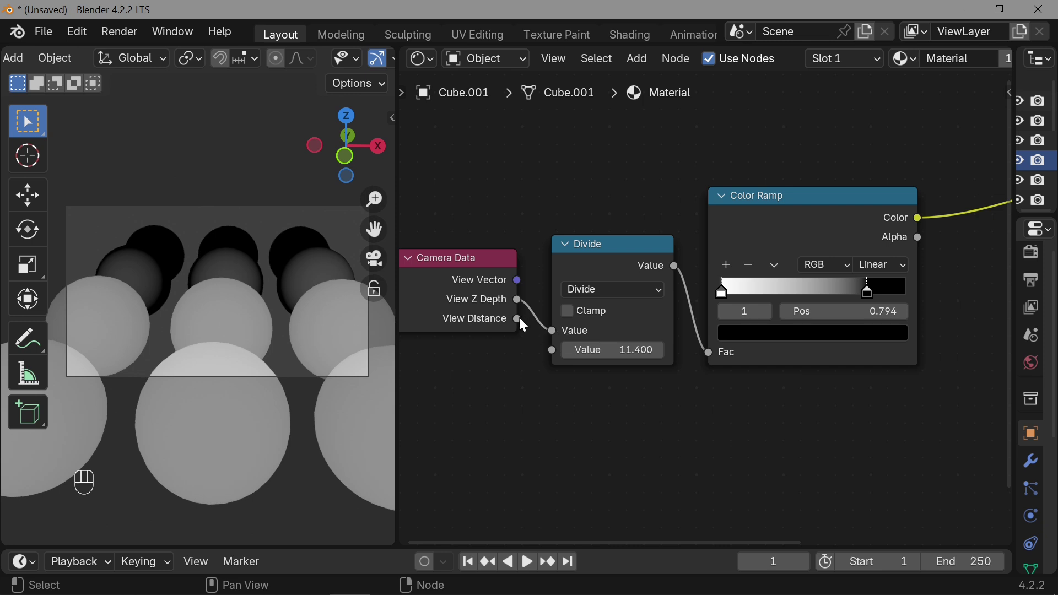
click(520, 326)
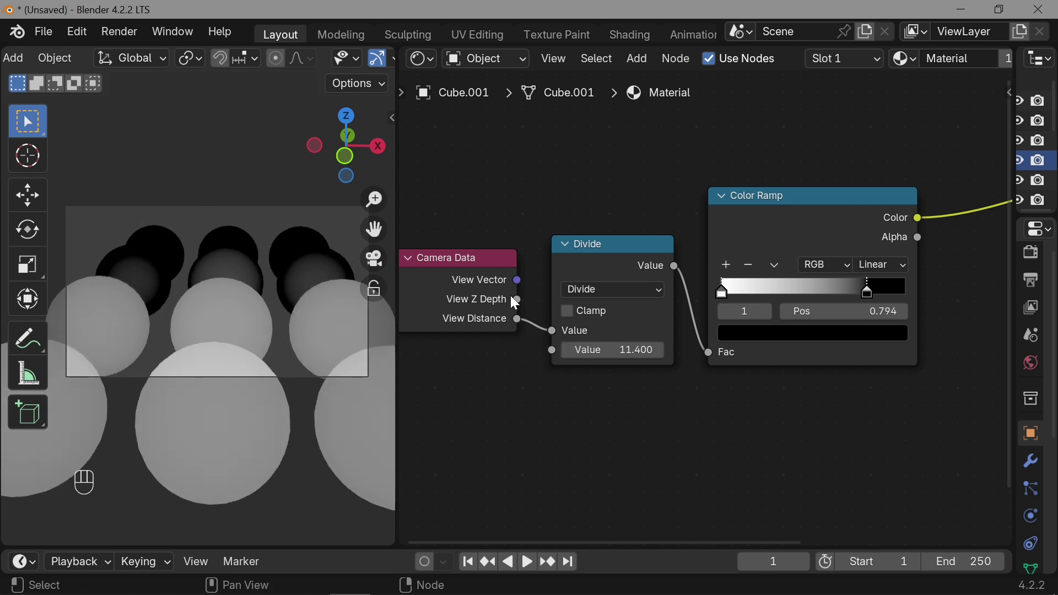
drag(514, 303, 540, 323)
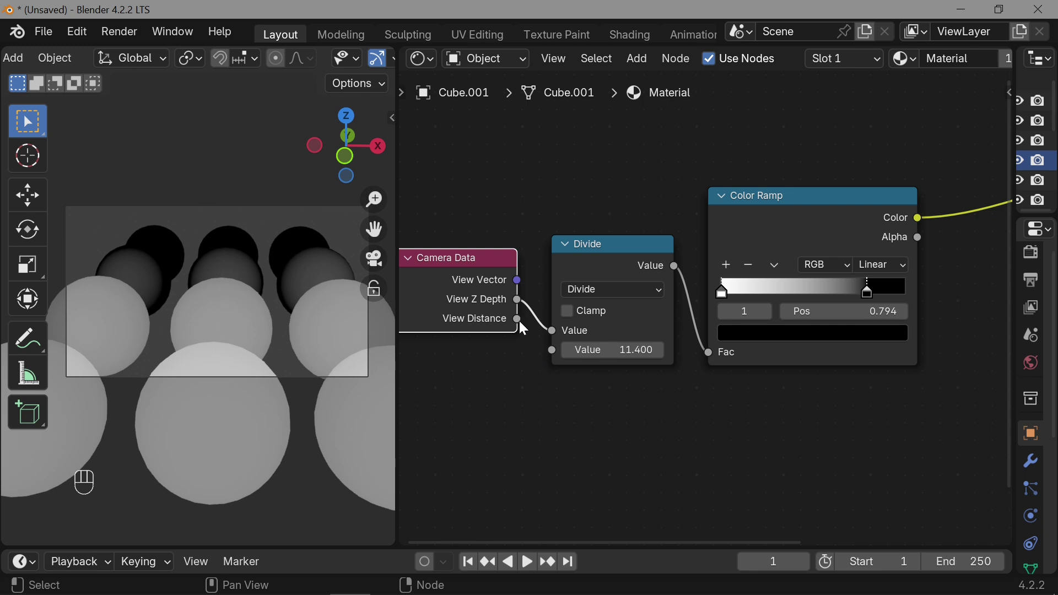
click(522, 324)
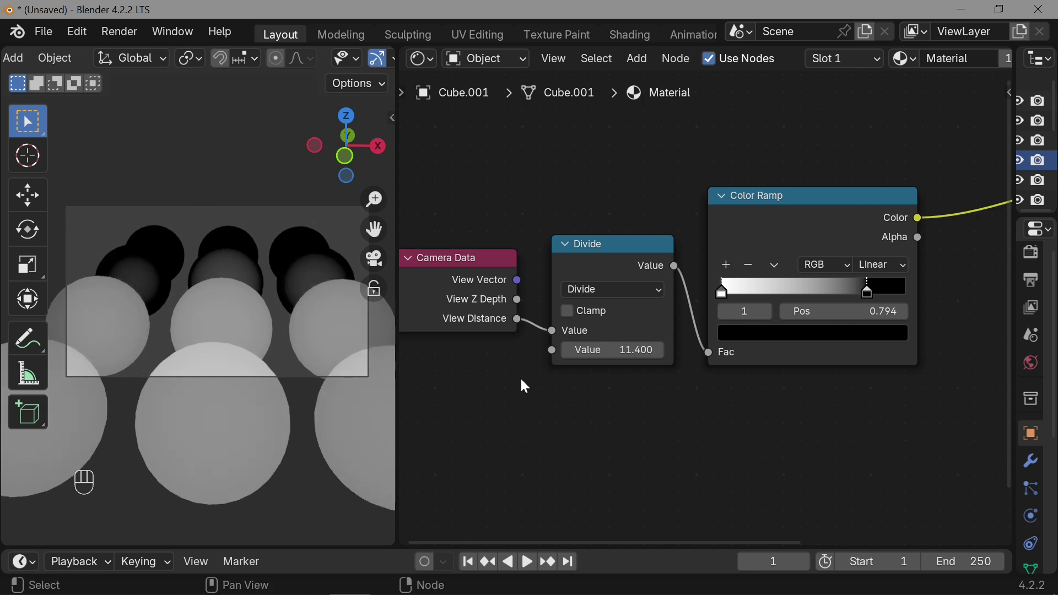
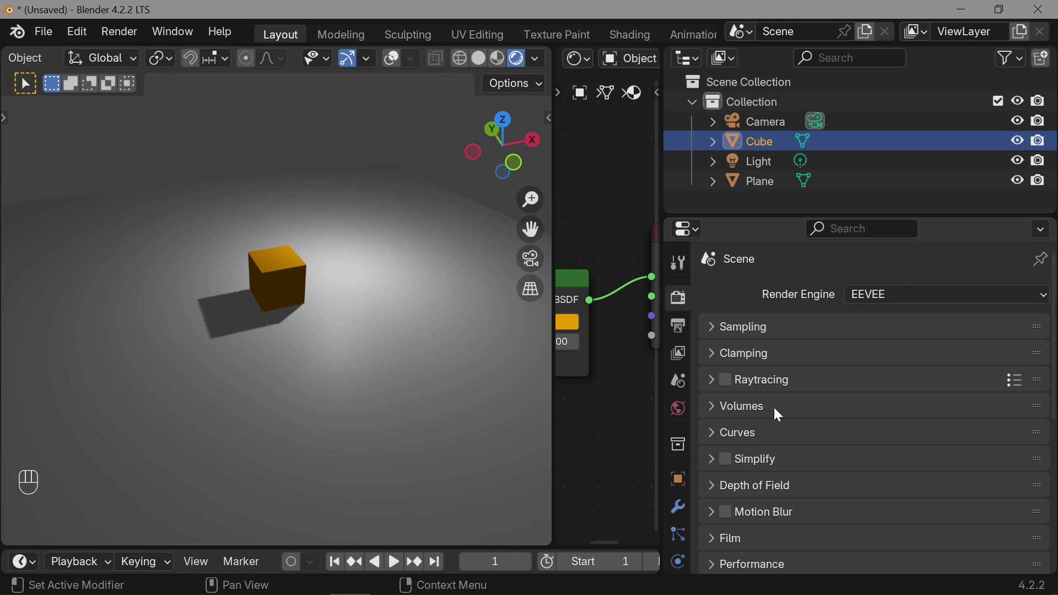
Enable Raytracing in the EEVEE render settings for the new cube scene.
click(727, 388)
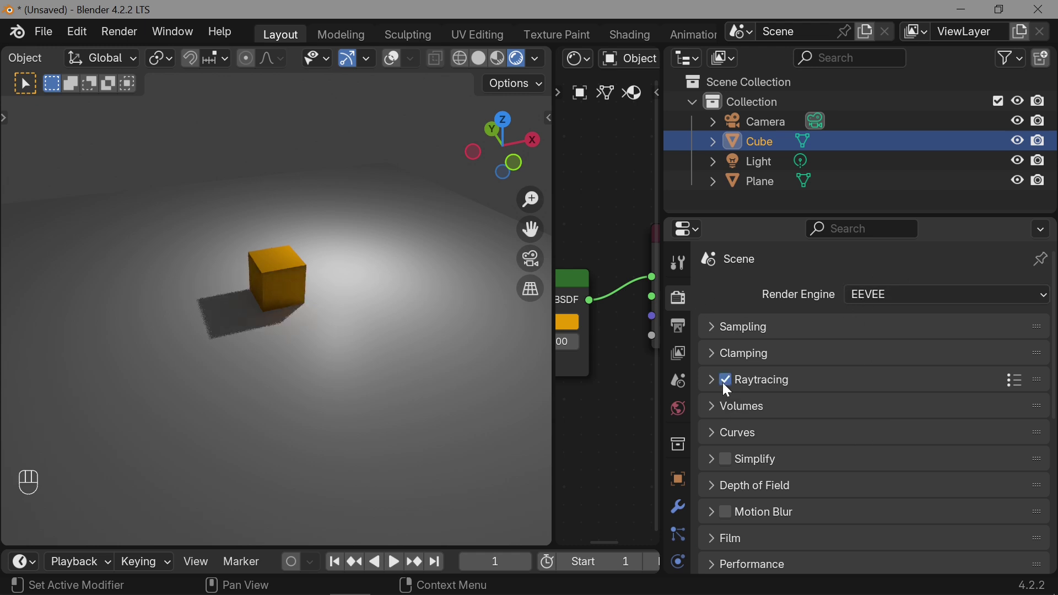
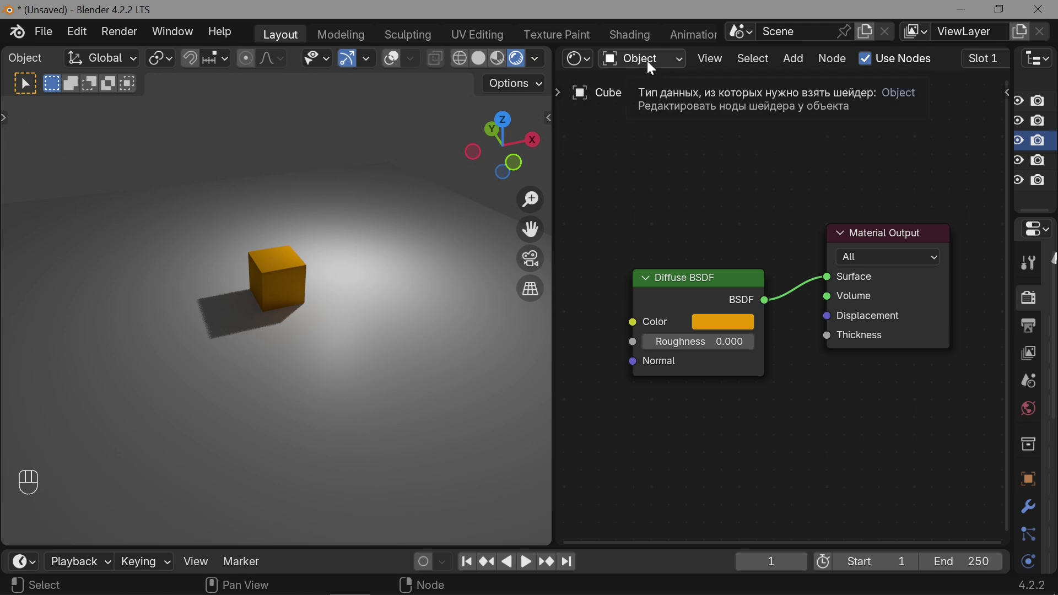
Switch the Shader Editor to World and connect a Volume Scatter at density 0.1 to the World Output Volume.
drag(648, 68, 656, 136)
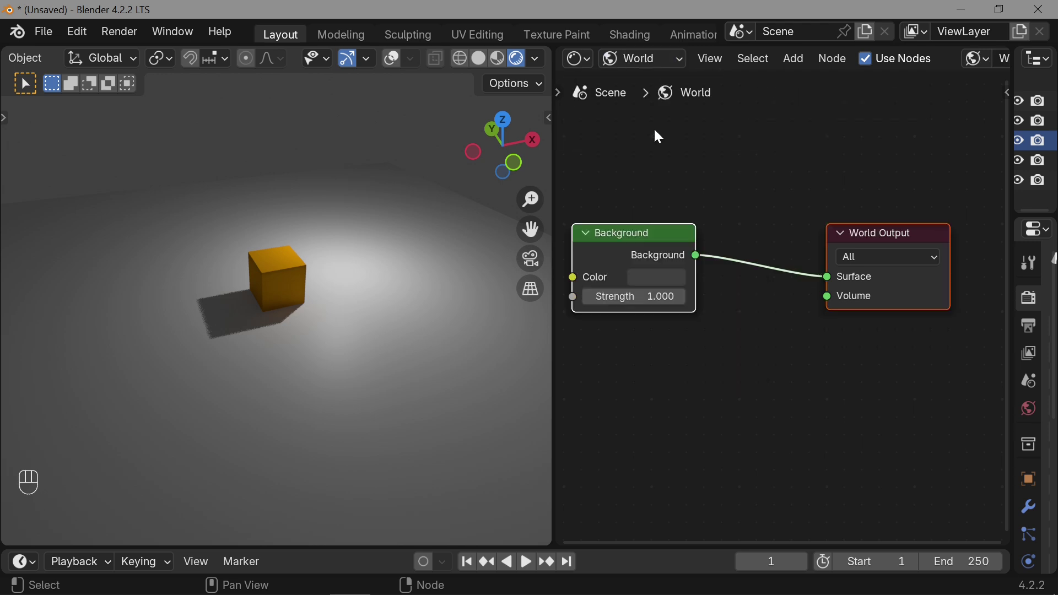
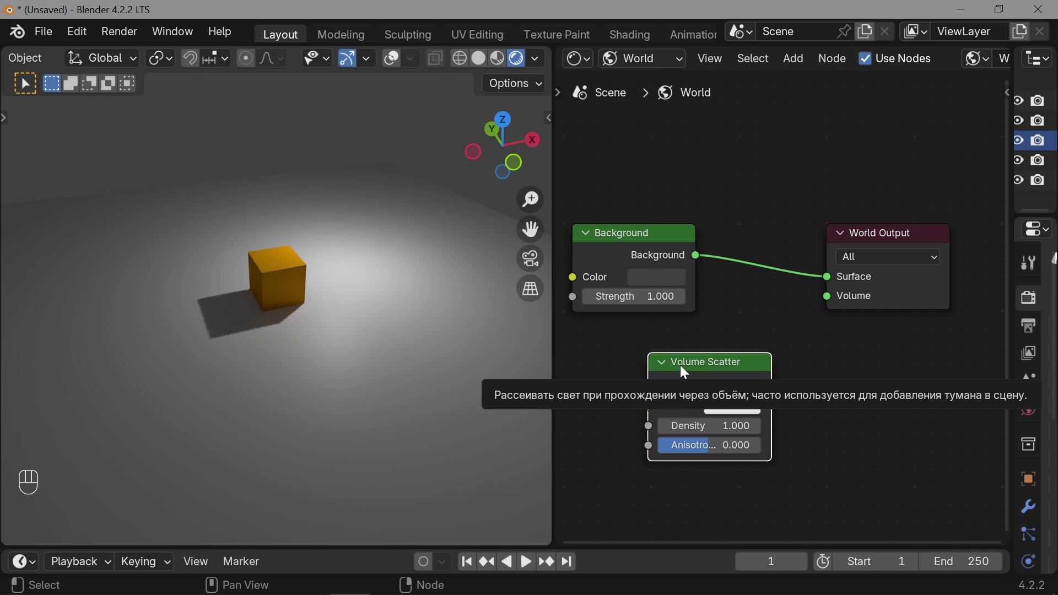
drag(723, 383, 744, 362)
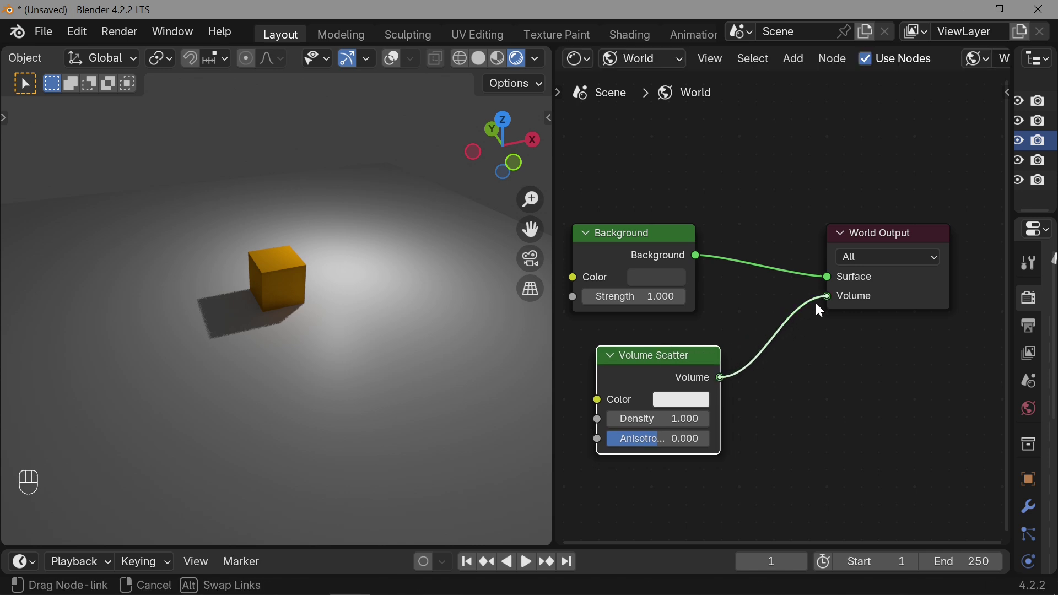
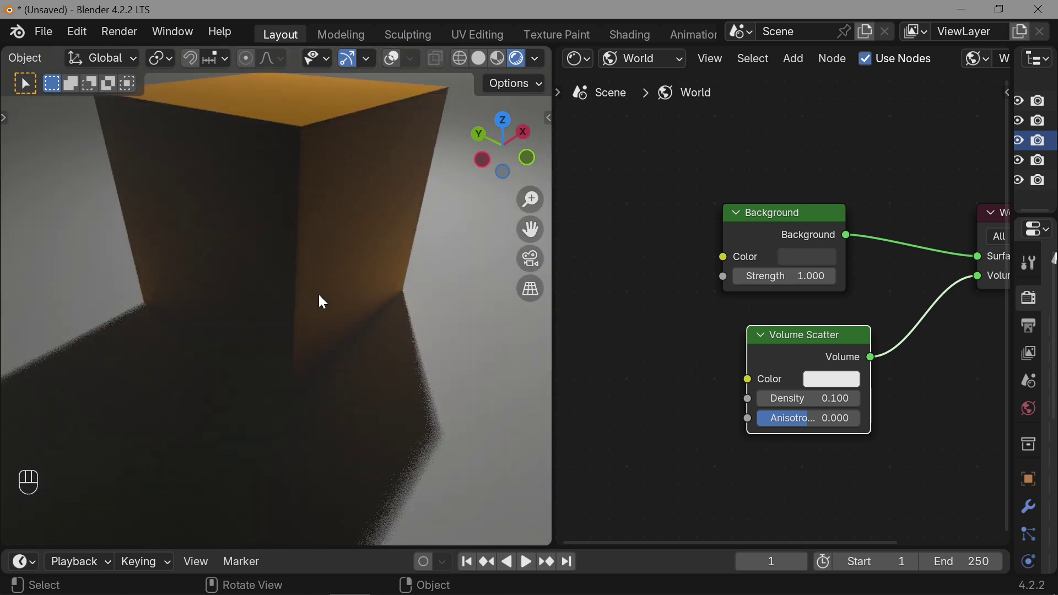
click(321, 298)
middle_click(322, 298)
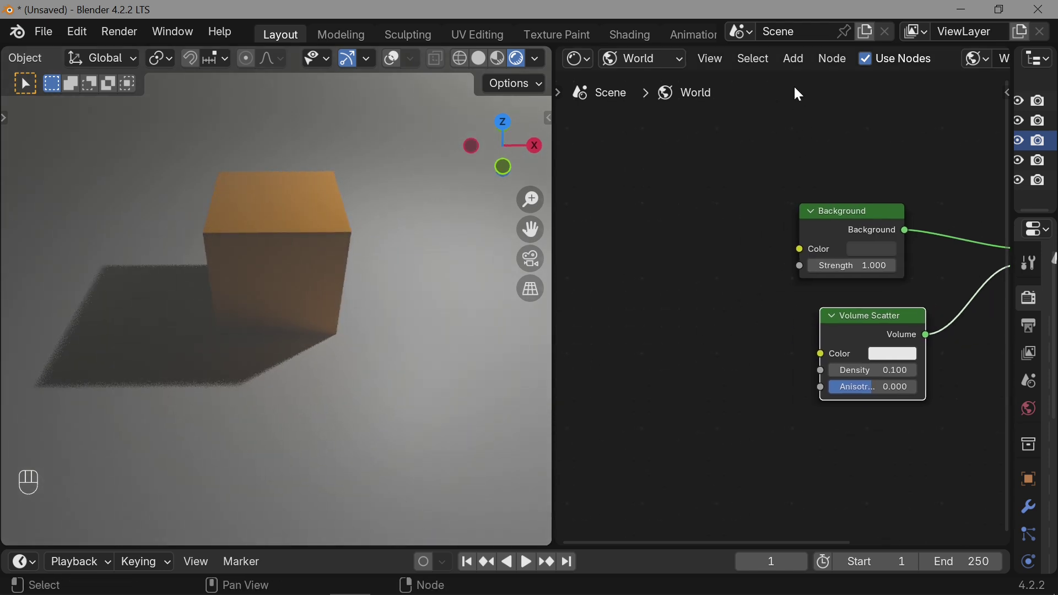
drag(802, 67, 930, 138)
Add a Camera Data node and link its View Z Depth to the Volume Scatter Density.
click(653, 304)
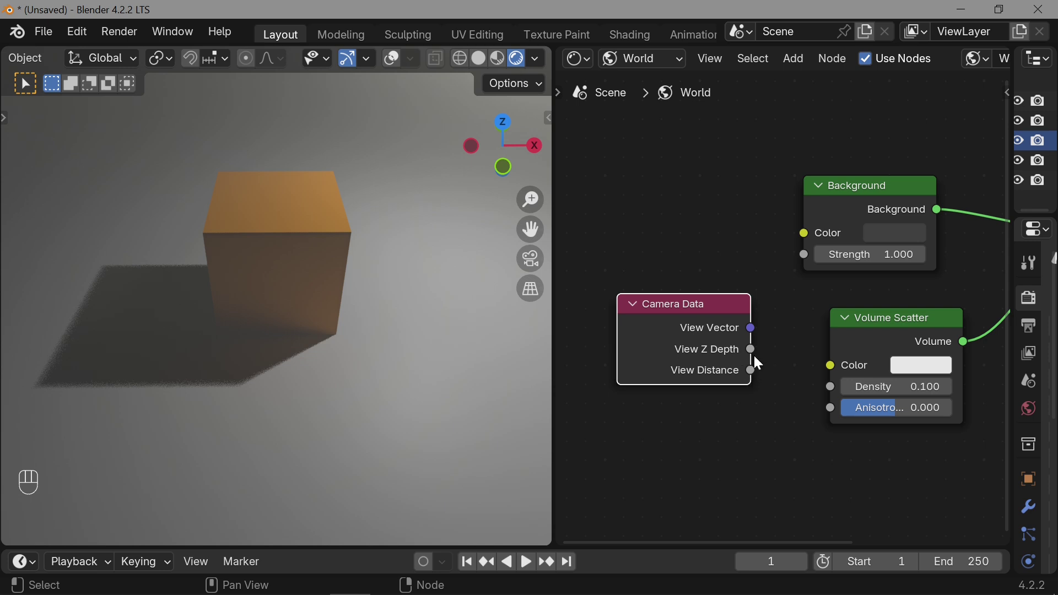
drag(755, 350, 795, 315)
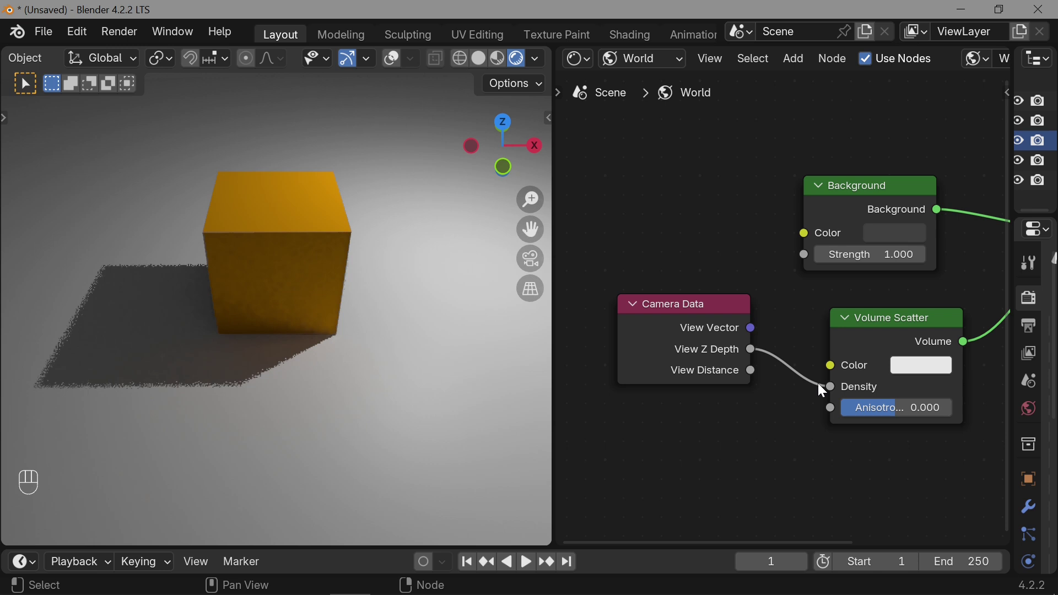
click(776, 310)
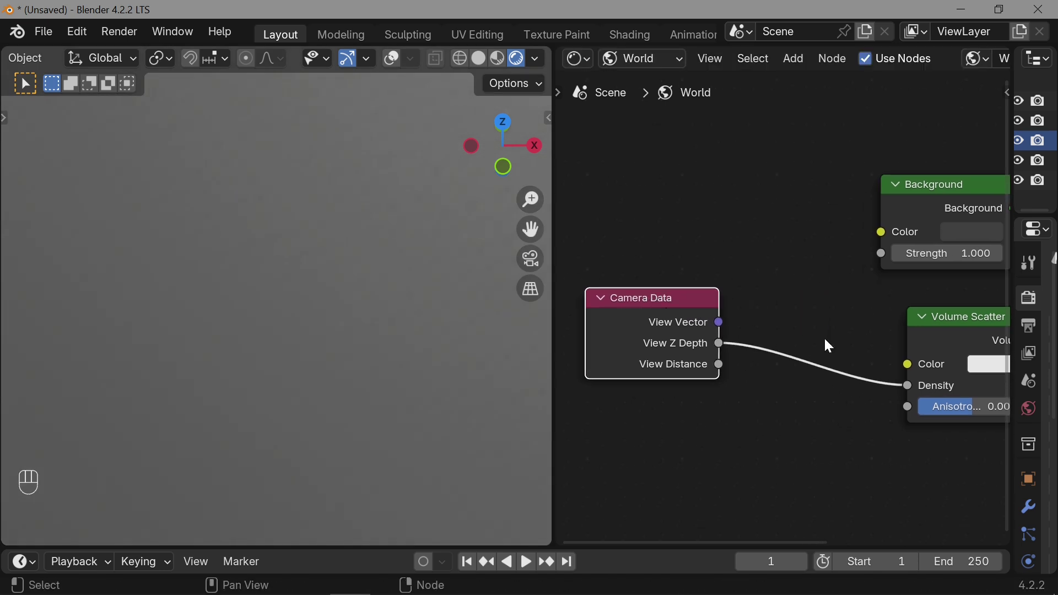
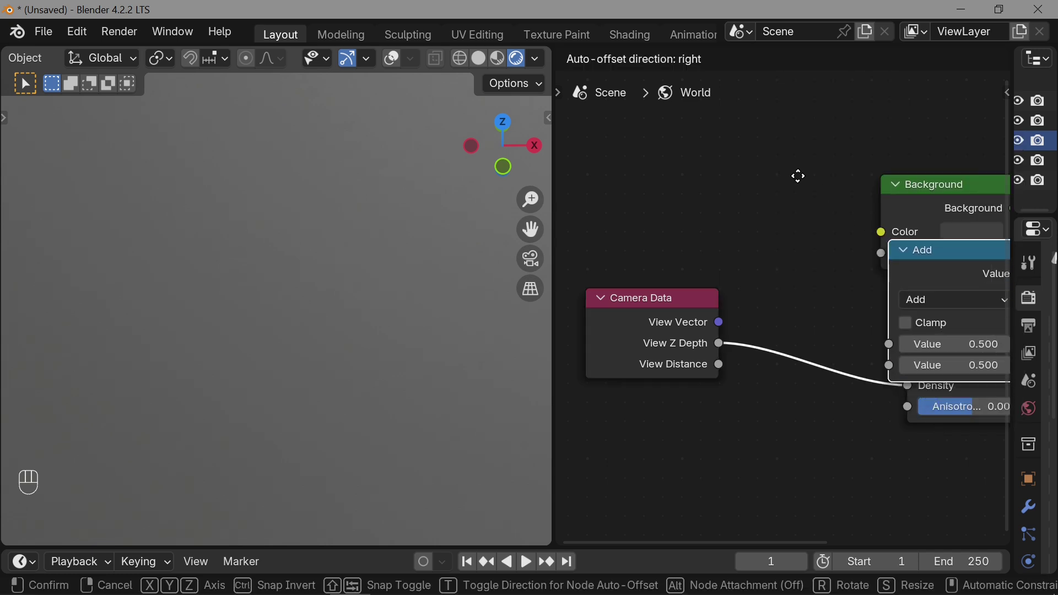
Insert a Math node set to Divide with value 17.9 between the depth and the density.
click(719, 125)
drag(757, 180, 300, 287)
drag(751, 138, 758, 196)
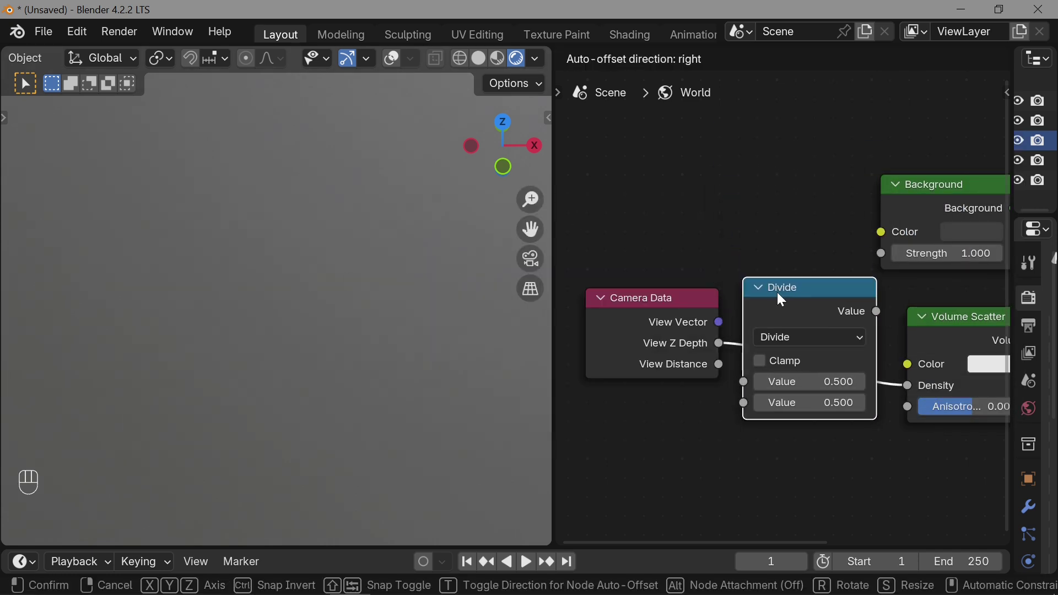